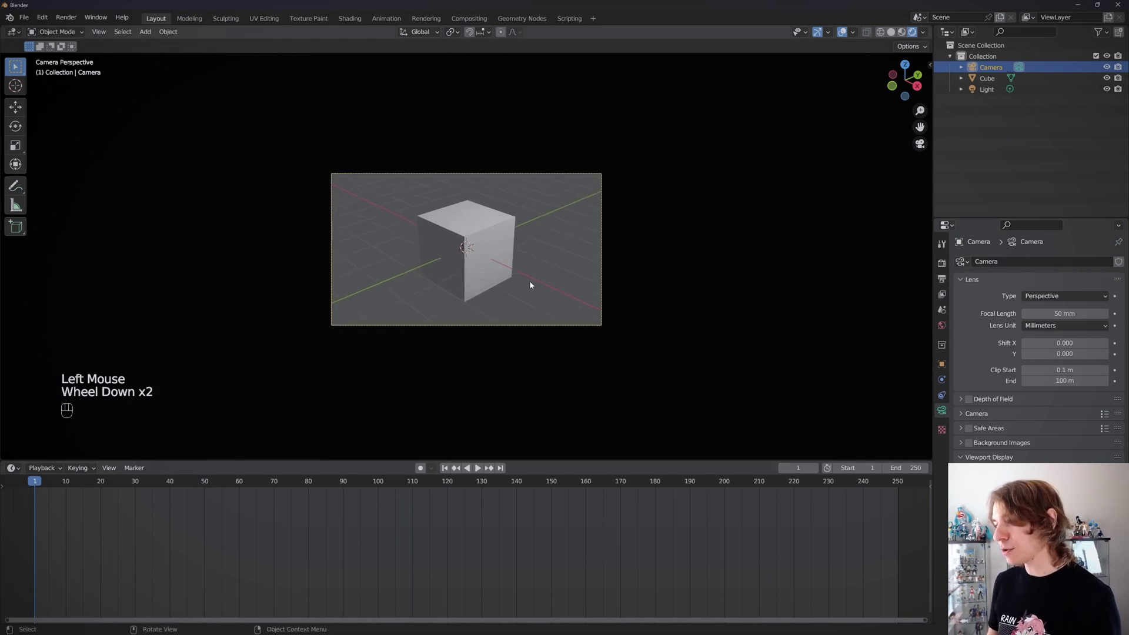
# Leave camera view, grab the Camera and reposition it to the side of the cube, undoing a stray rotate
pyautogui.moveTo(490, 278); pyautogui.dragTo(549, 285)
pyautogui.scroll(-3)
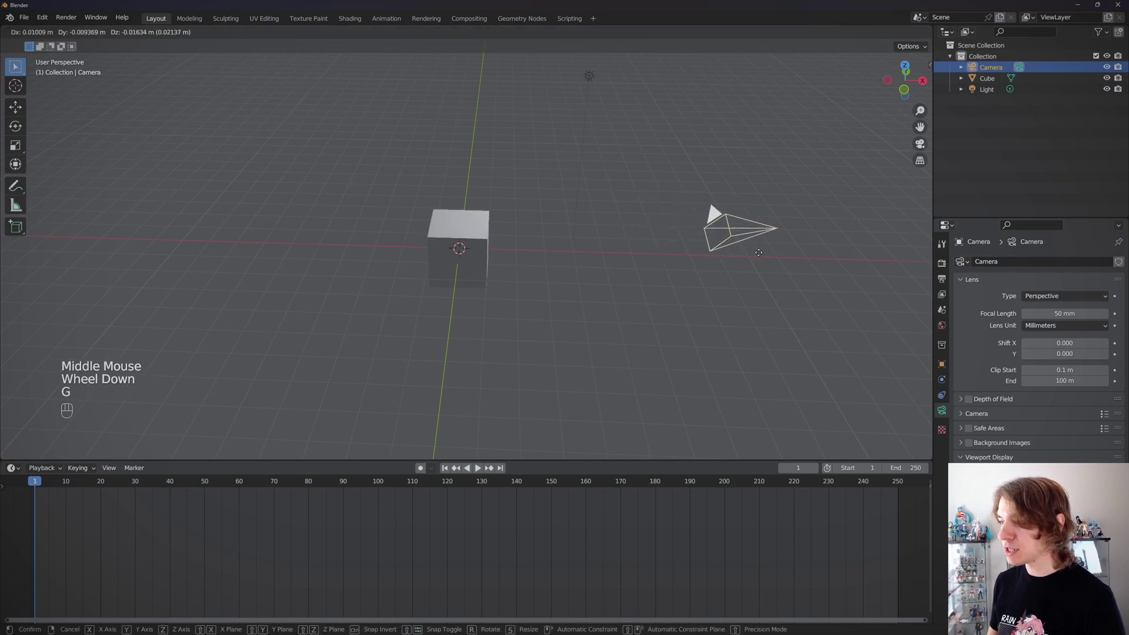
pyautogui.press('g')
pyautogui.moveTo(735, 279); pyautogui.dragTo(689, 274)
pyautogui.press('r')
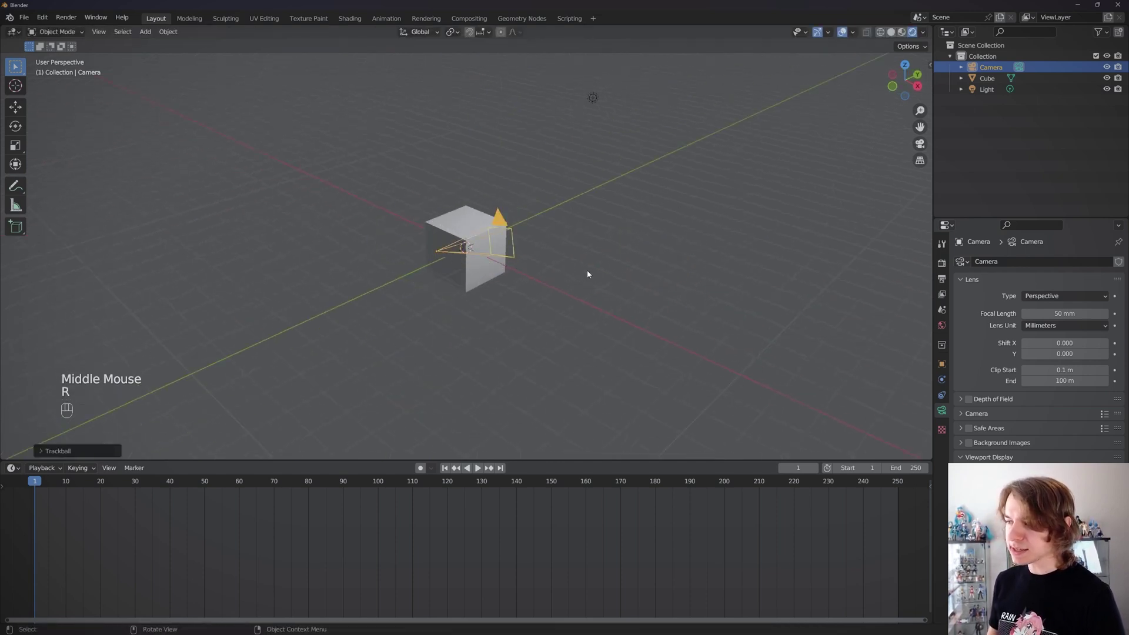
pyautogui.press('ctrl+z')
pyautogui.middleClick(626, 280)
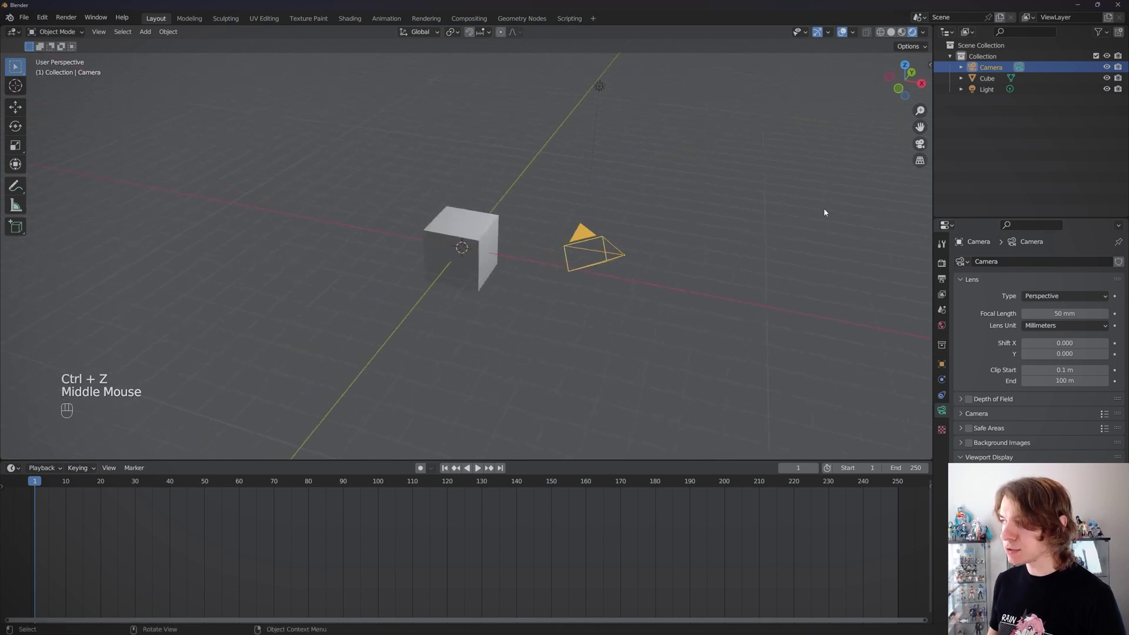
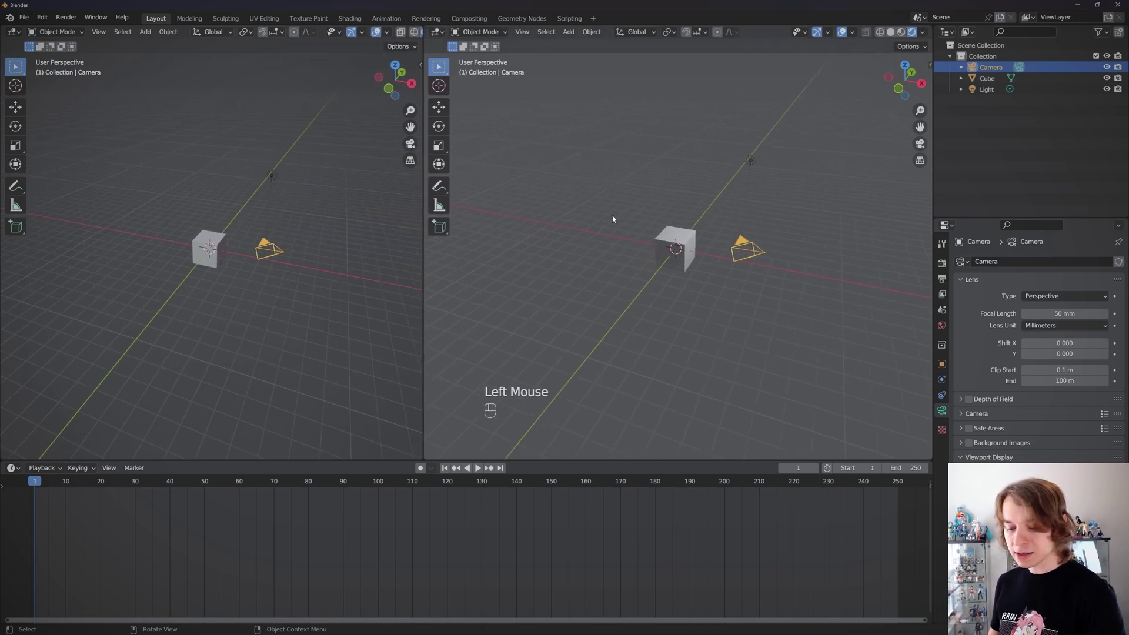
# Make the right viewport look through the active camera (Numpad 0) and check its framing of the cube
pyautogui.press('KP_0')
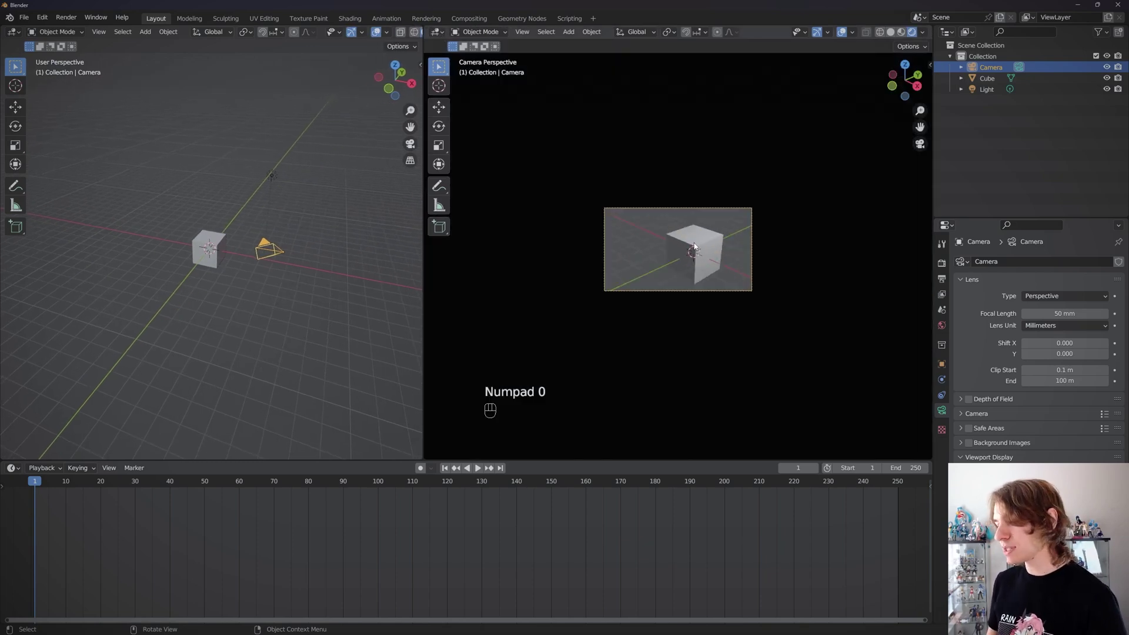
pyautogui.scroll(3)
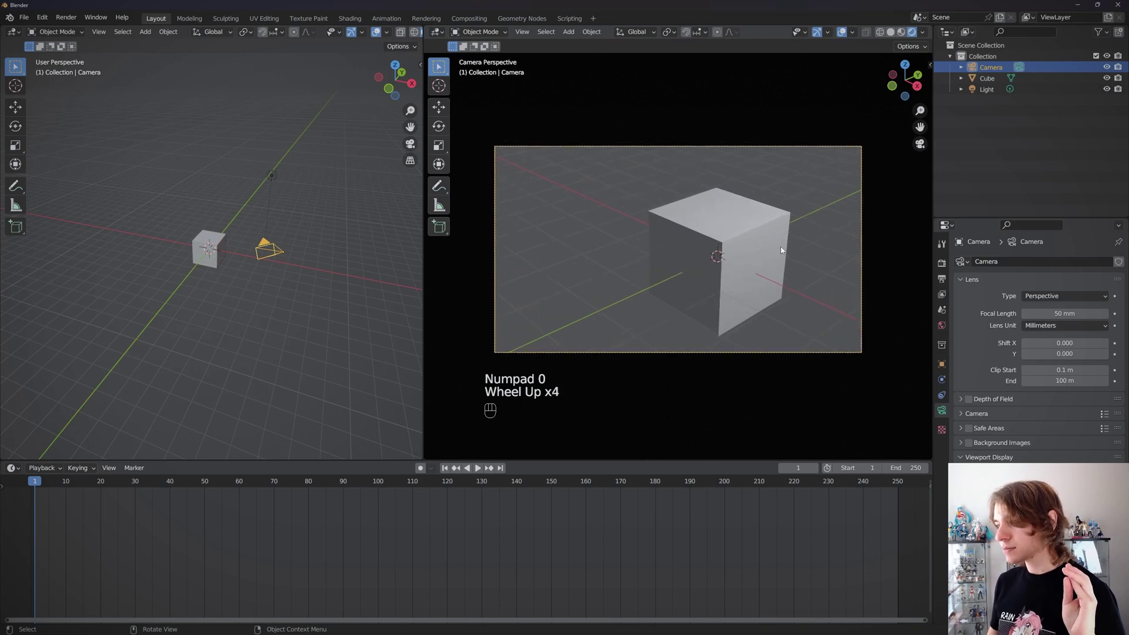
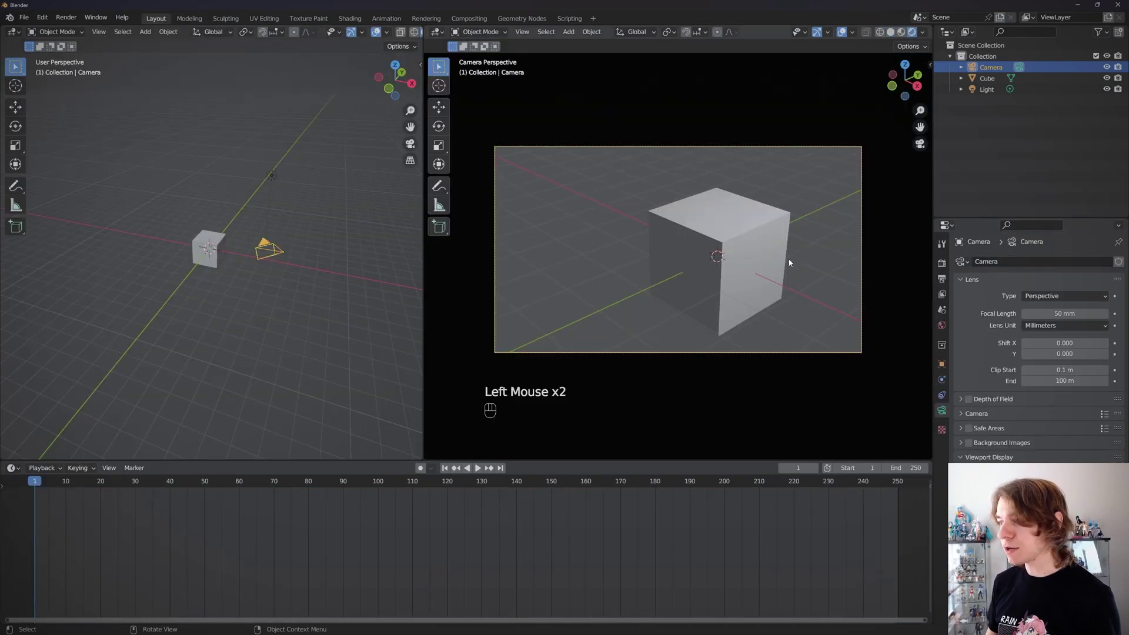
pyautogui.scroll(-3)
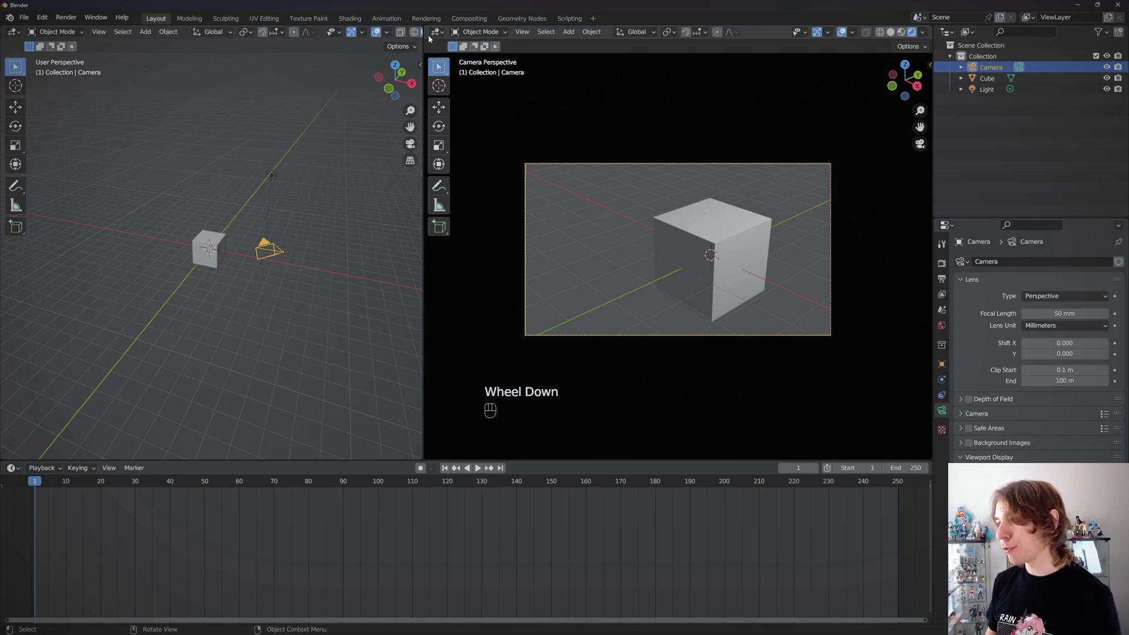
pyautogui.middleClick(328, 273)
pyautogui.press('r')
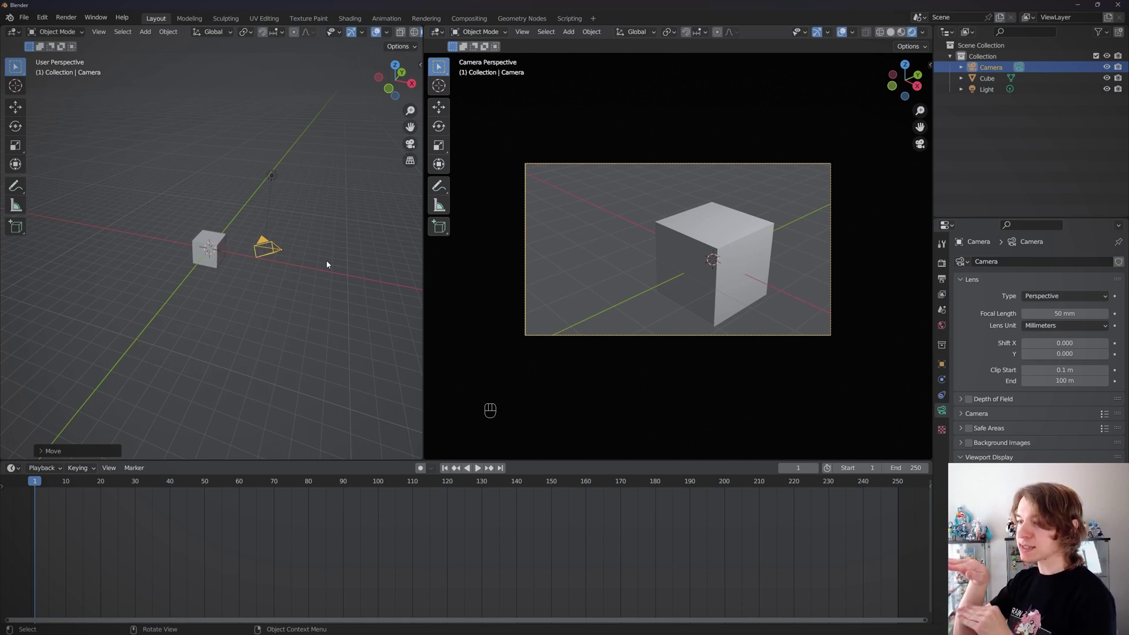
# Orbit and zoom the left viewport to an outside overview of the camera and cube
pyautogui.moveTo(217, 182); pyautogui.dragTo(295, 197)
pyautogui.scroll(3)
pyautogui.moveTo(262, 274); pyautogui.dragTo(247, 271)
pyautogui.scroll(-3)
pyautogui.scroll(3)
pyautogui.moveTo(321, 282); pyautogui.dragTo(279, 283)
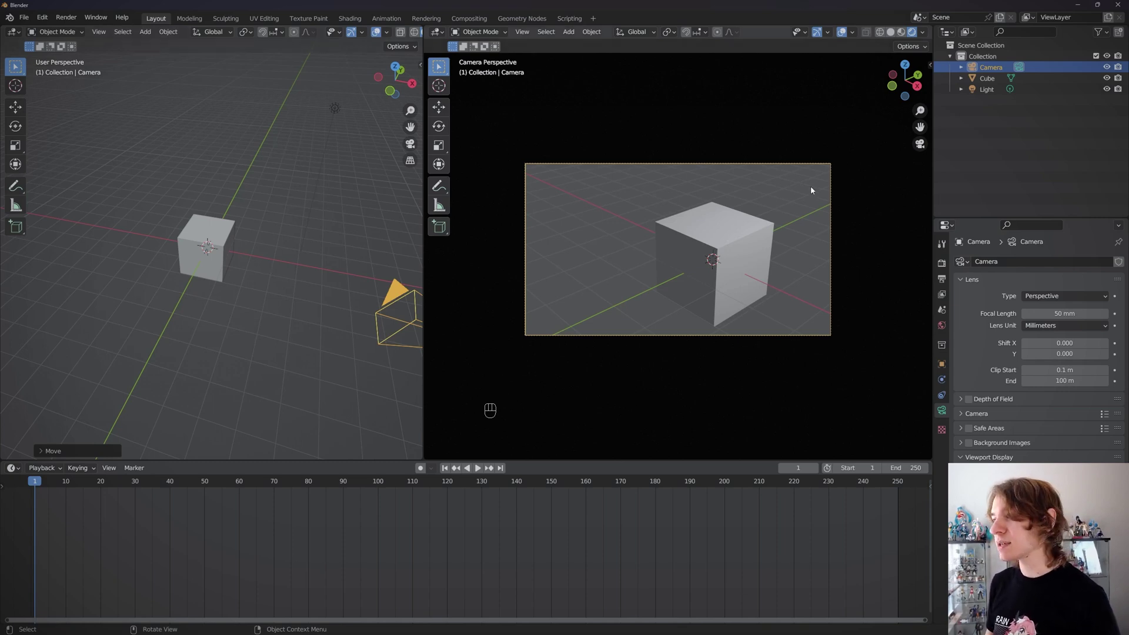
# Enable Lock Camera to View in the sidebar's View settings
pyautogui.press('n')
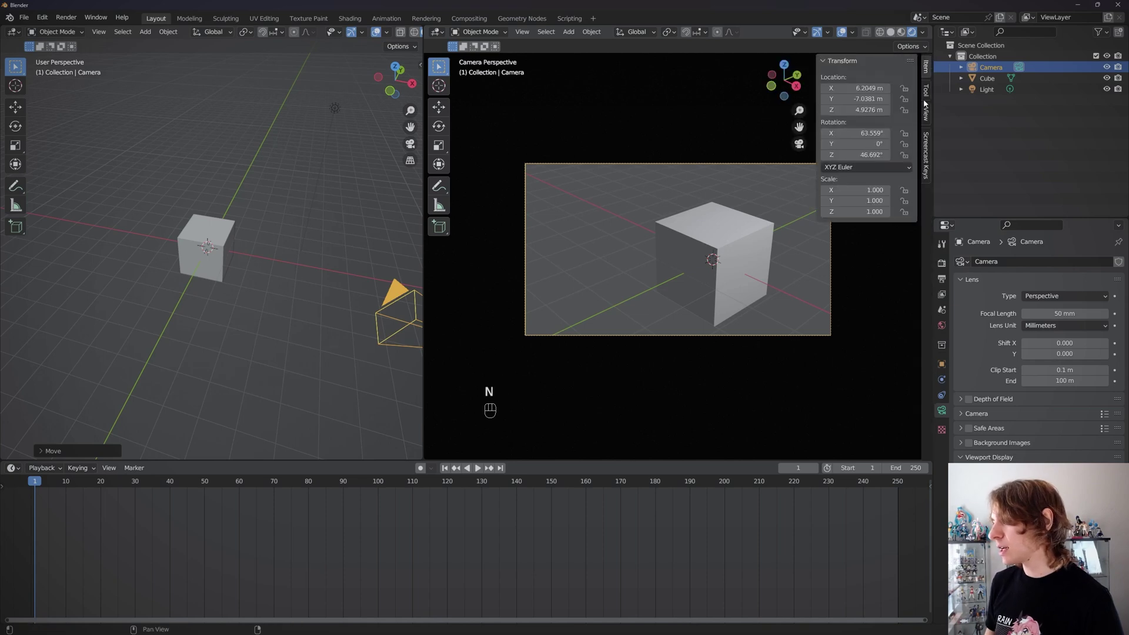
pyautogui.click(933, 113)
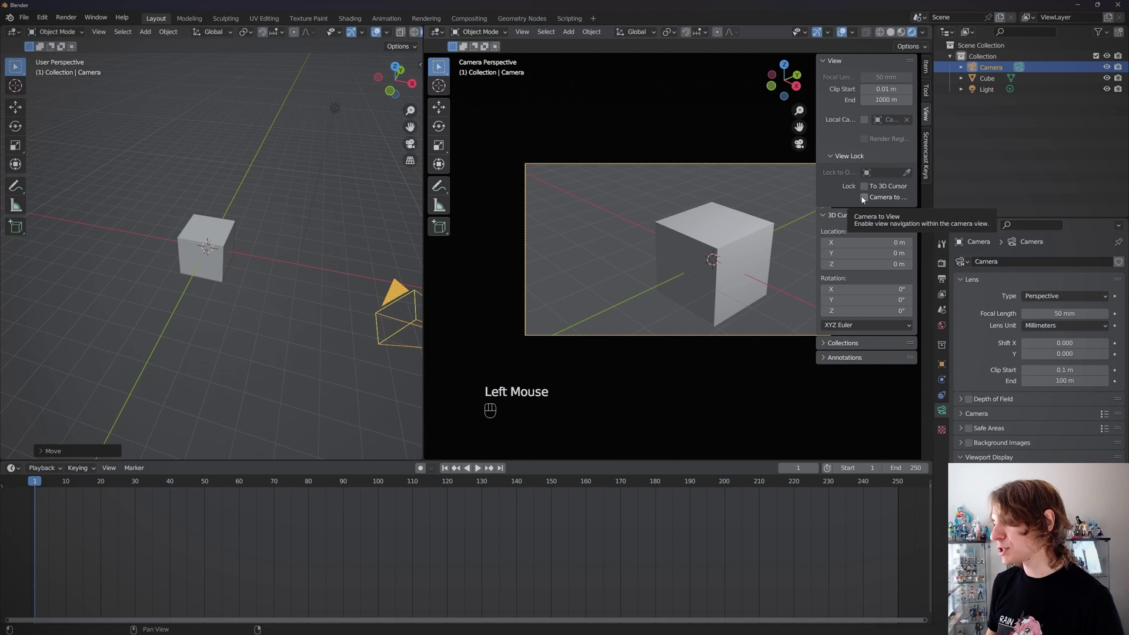
pyautogui.click(868, 199)
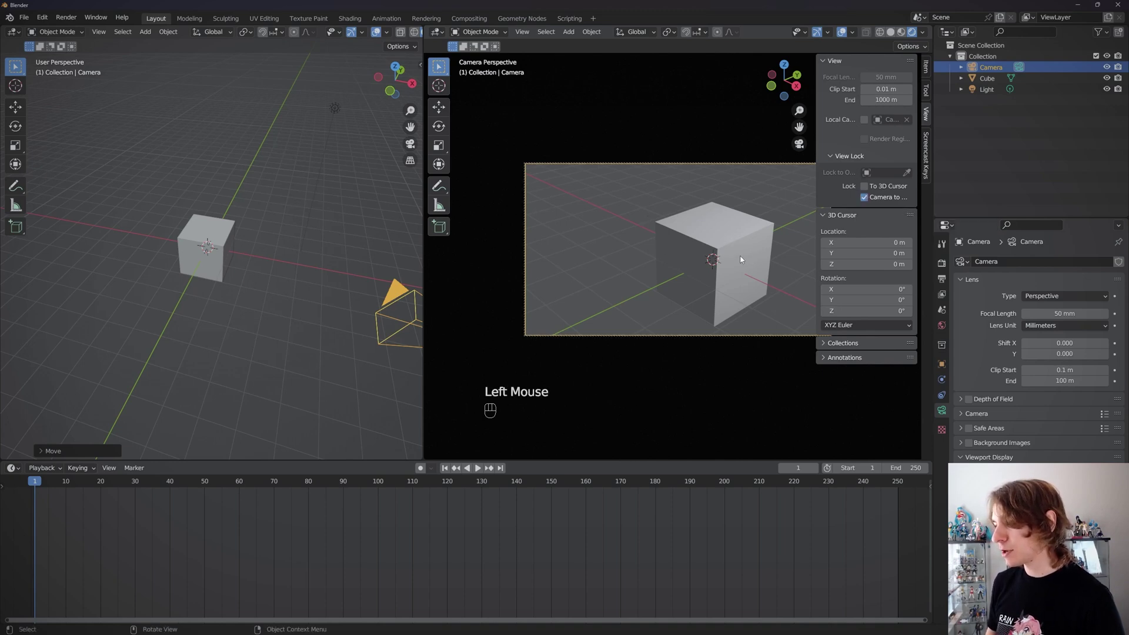
# Navigate inside the locked camera view to reframe the cube, moving the camera itself
pyautogui.scroll(-3)
pyautogui.moveTo(317, 263); pyautogui.dragTo(289, 254)
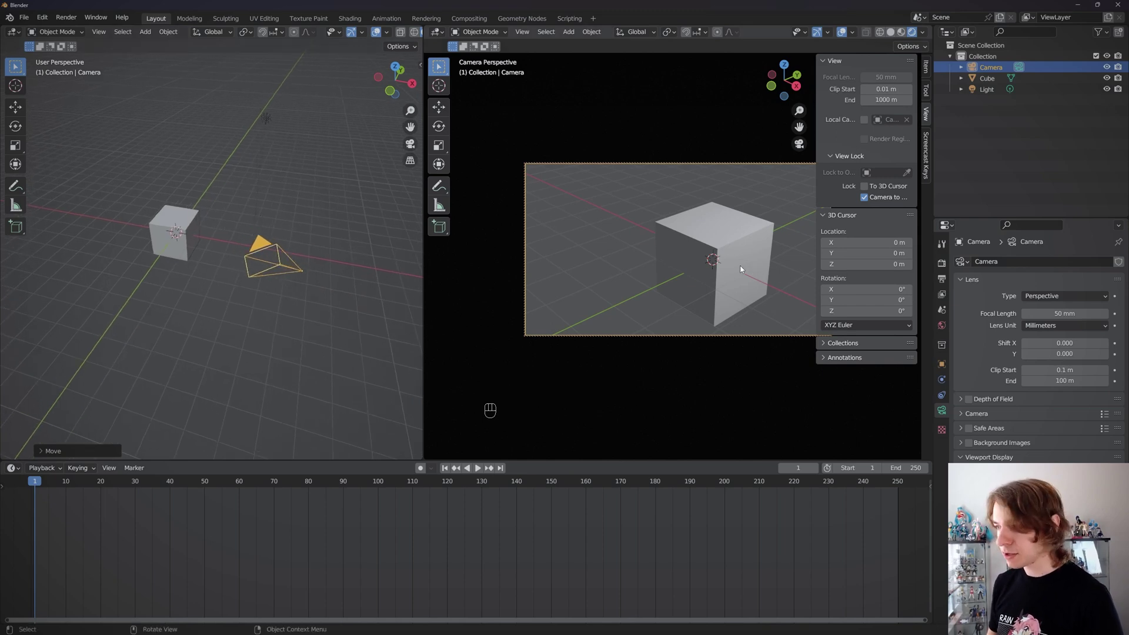
pyautogui.moveTo(740, 267); pyautogui.dragTo(739, 270)
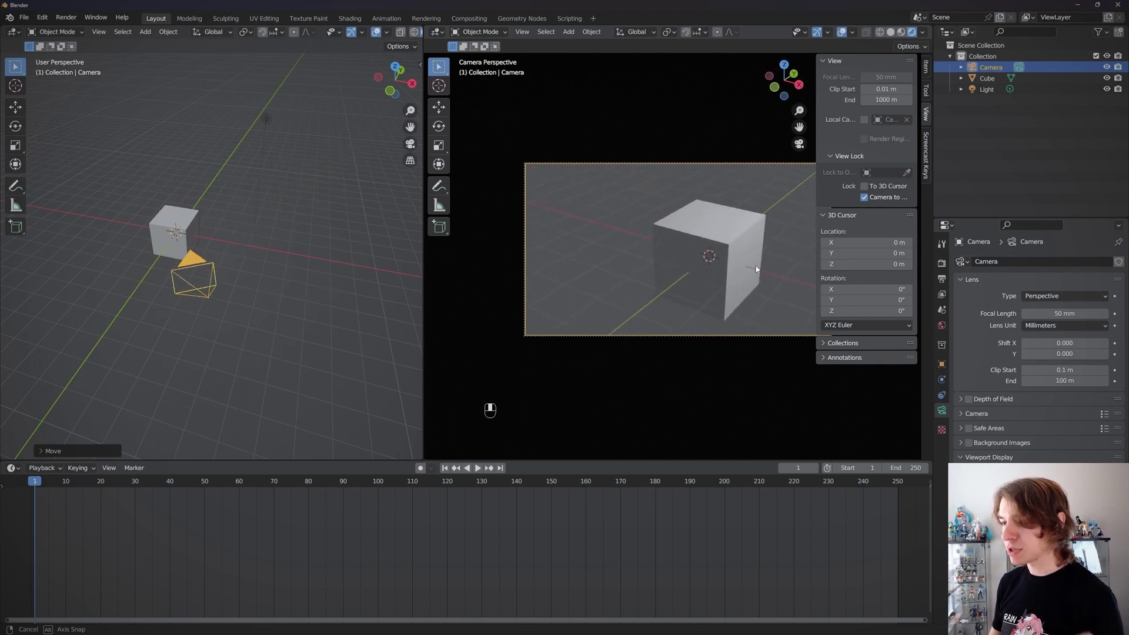
pyautogui.scroll(-3)
pyautogui.scroll(3)
pyautogui.scroll(-3)
pyautogui.scroll(3)
pyautogui.scroll(-3)
pyautogui.scroll(3)
pyautogui.scroll(-3)
pyautogui.scroll(3)
pyautogui.scroll(-3)
pyautogui.scroll(3)
pyautogui.scroll(-3)
pyautogui.middleClick(762, 258)
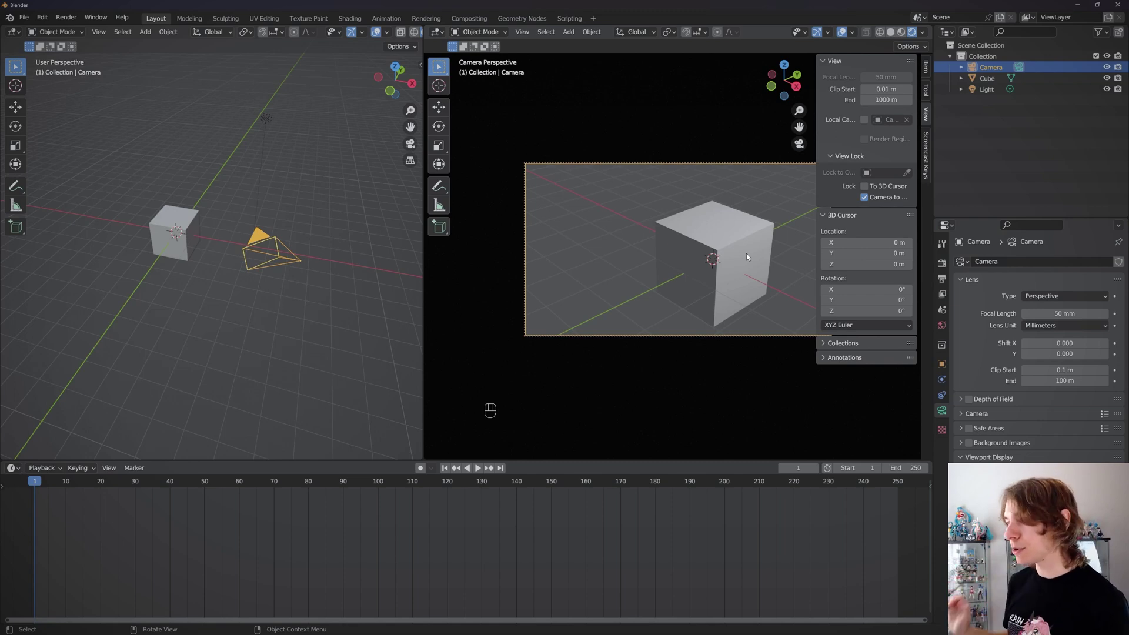
pyautogui.scroll(-3)
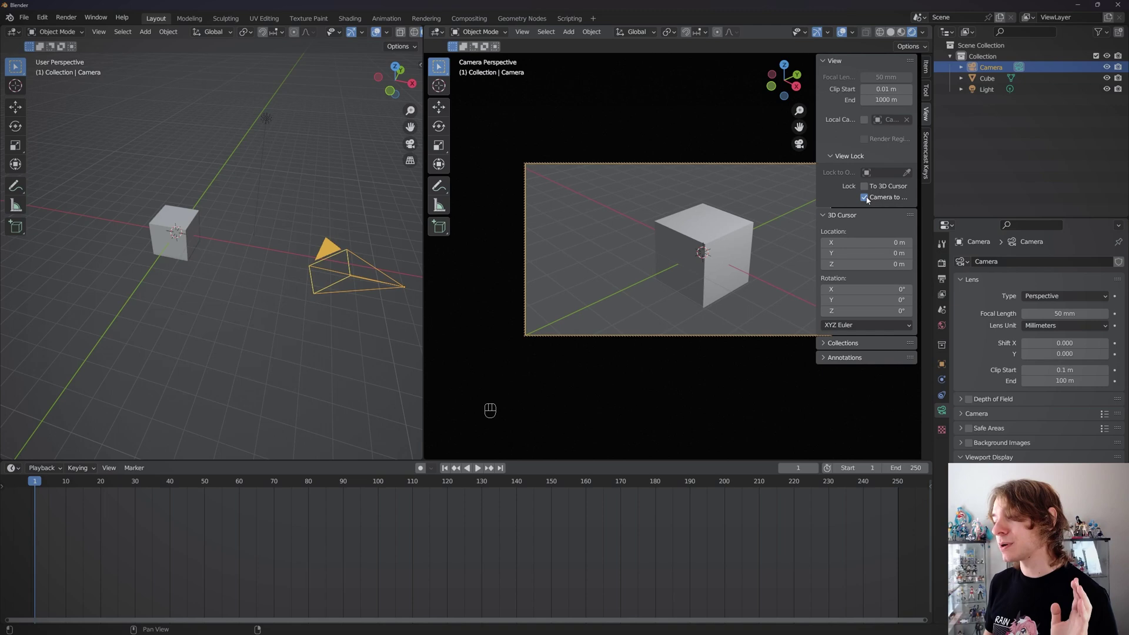
# Untick Lock Camera to View, hide the sidebar and try walk navigation in the camera view
pyautogui.click(870, 200)
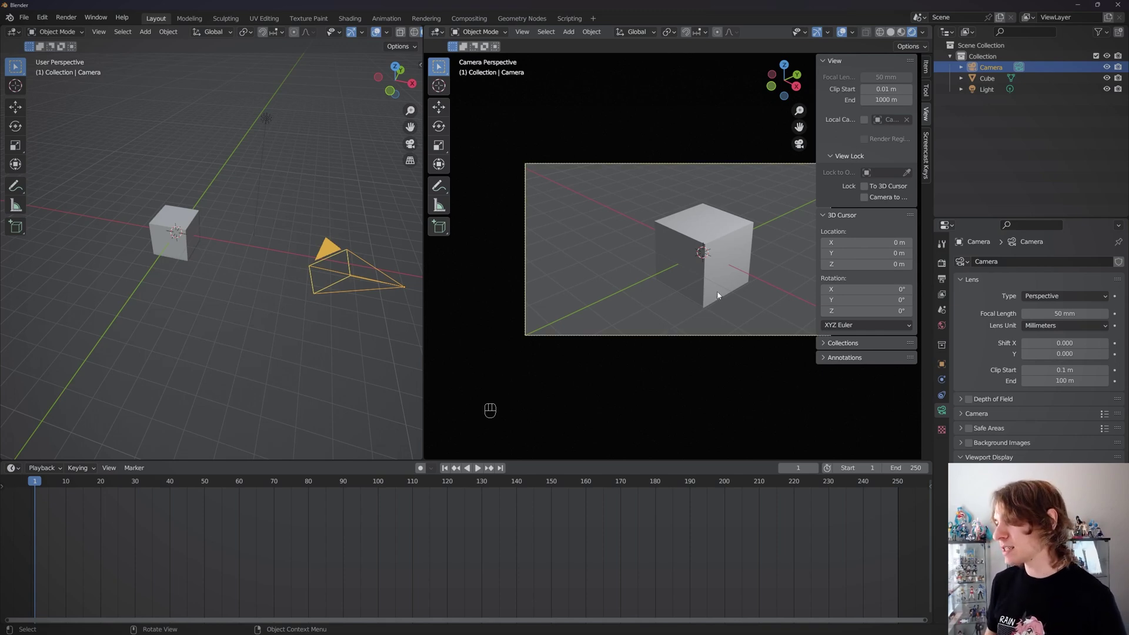
pyautogui.press('n')
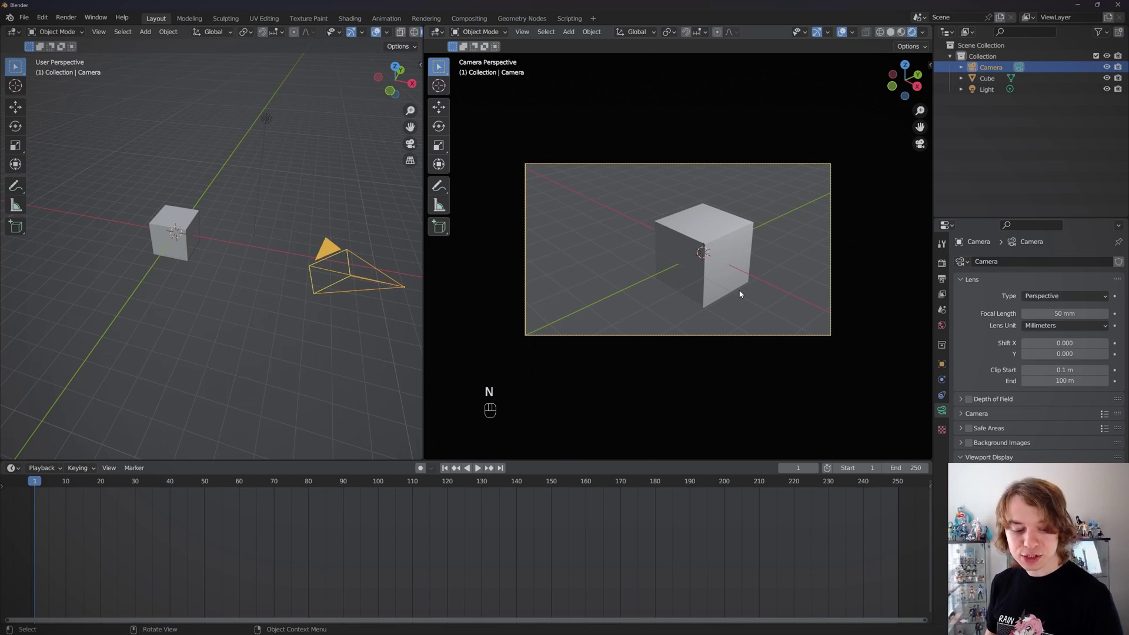
pyautogui.press('shift+`')
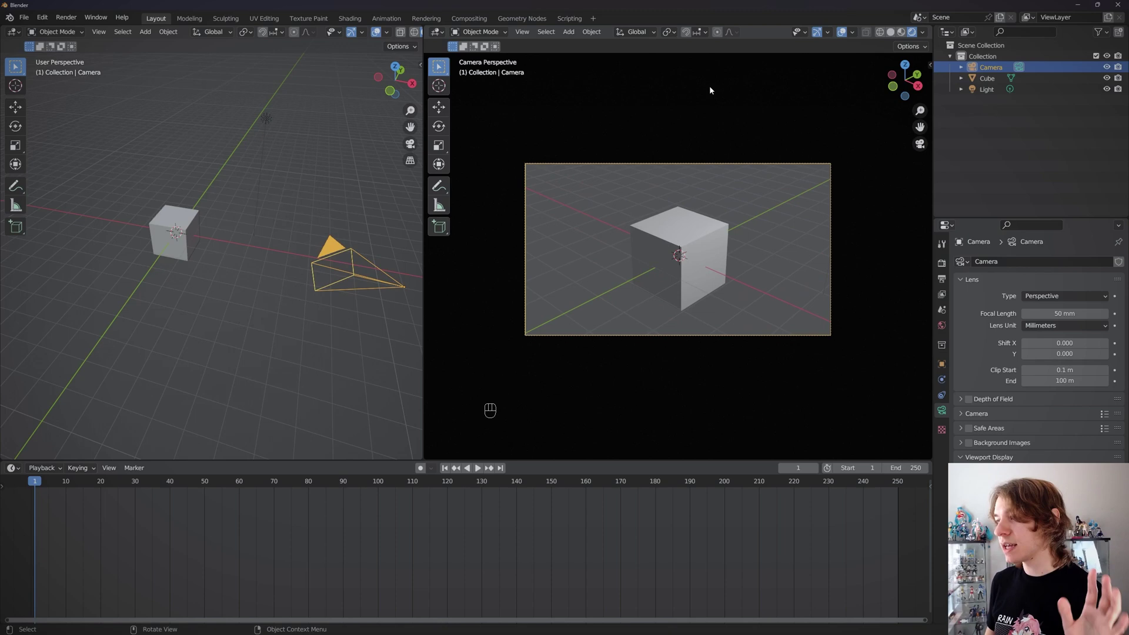
# Deselect the camera and fly it with walk navigation to a closer, centered framing of the cube
pyautogui.click(720, 48)
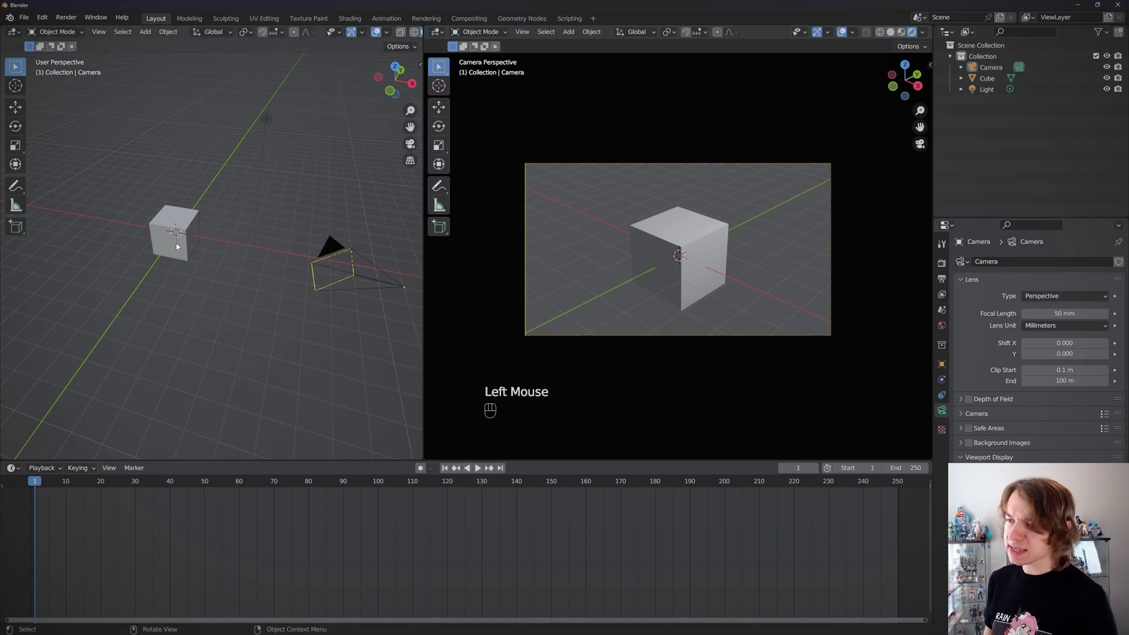
pyautogui.press('shift+`')
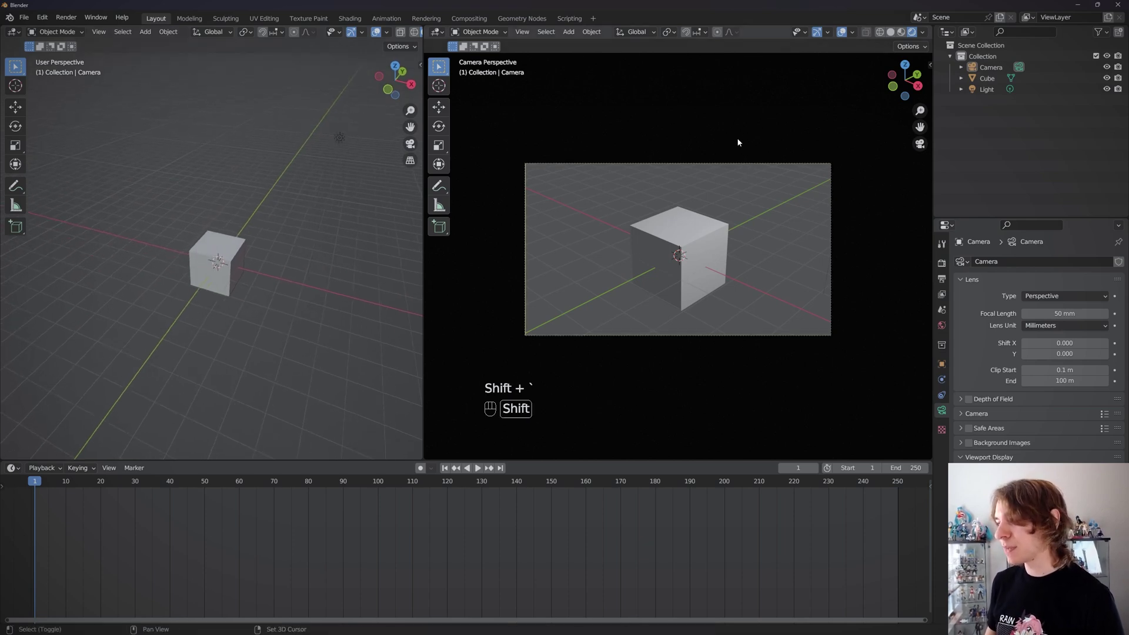
pyautogui.middleClick(740, 142)
pyautogui.click(714, 137)
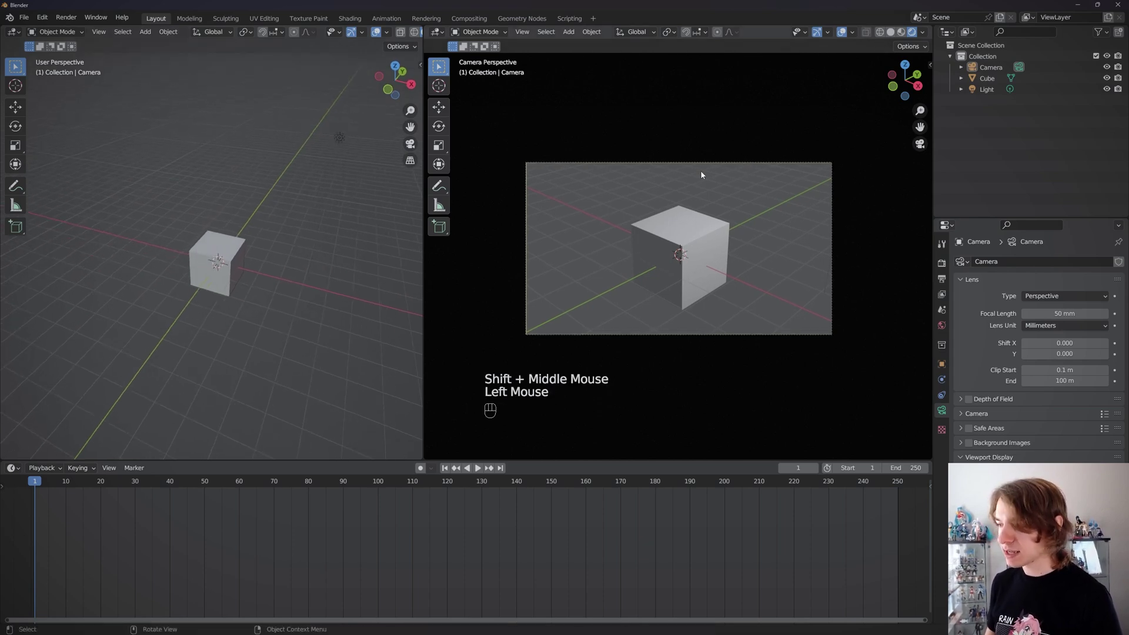
# Walk the camera back with WASD navigation to a more distant framing of the cube
pyautogui.press('shift+`')
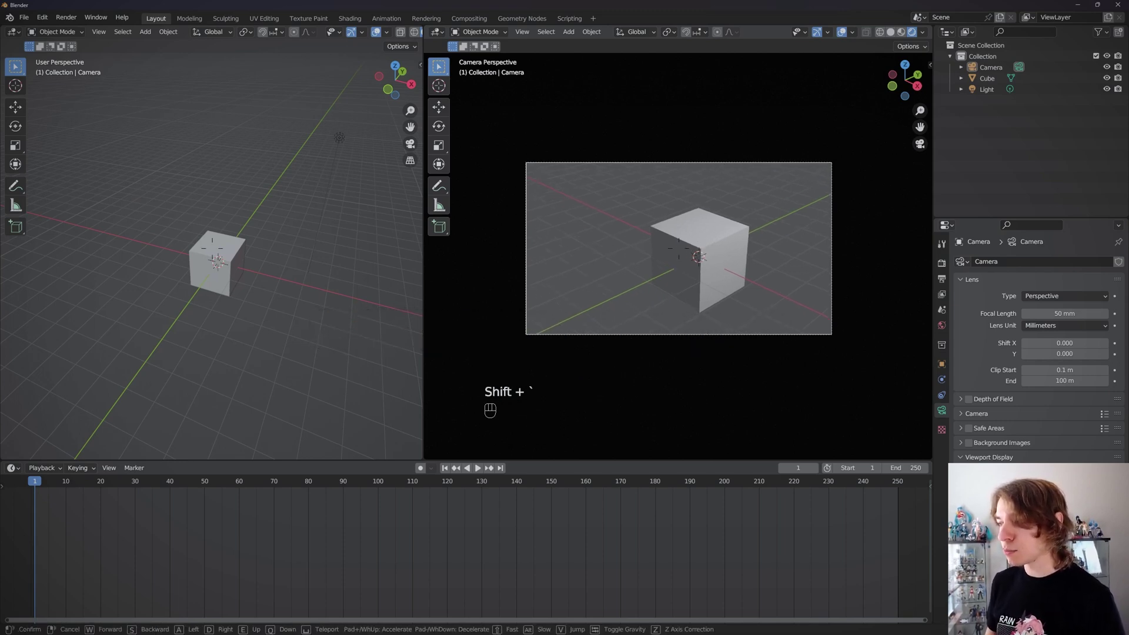
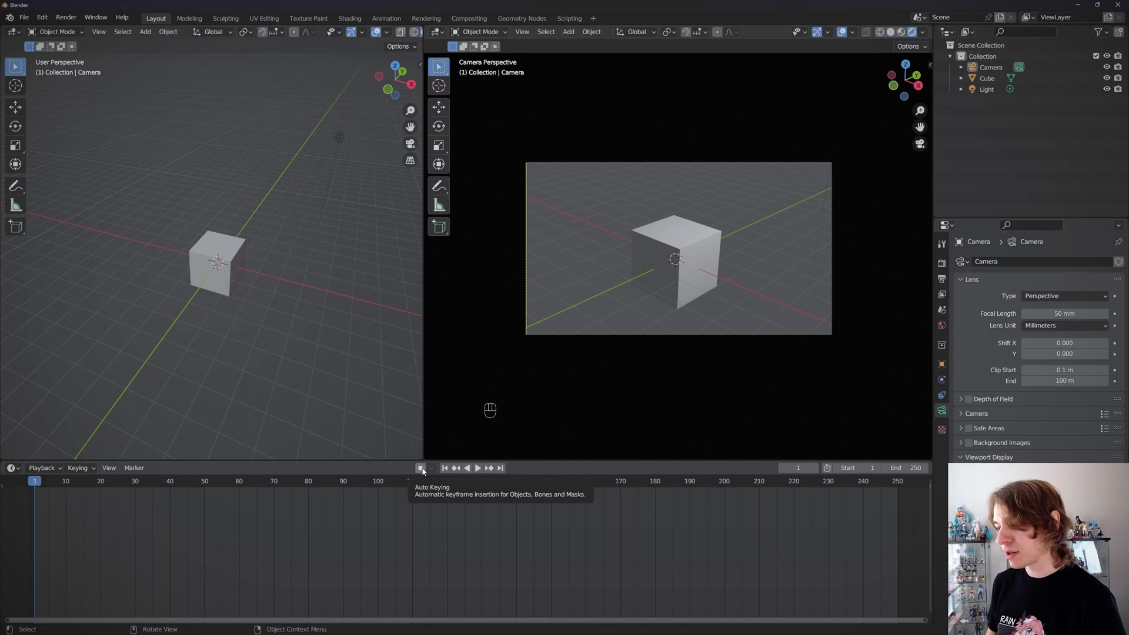
# Walk the camera to its starting pose and keyframe it at the first frame
pyautogui.click(425, 471)
pyautogui.press('shift+`')
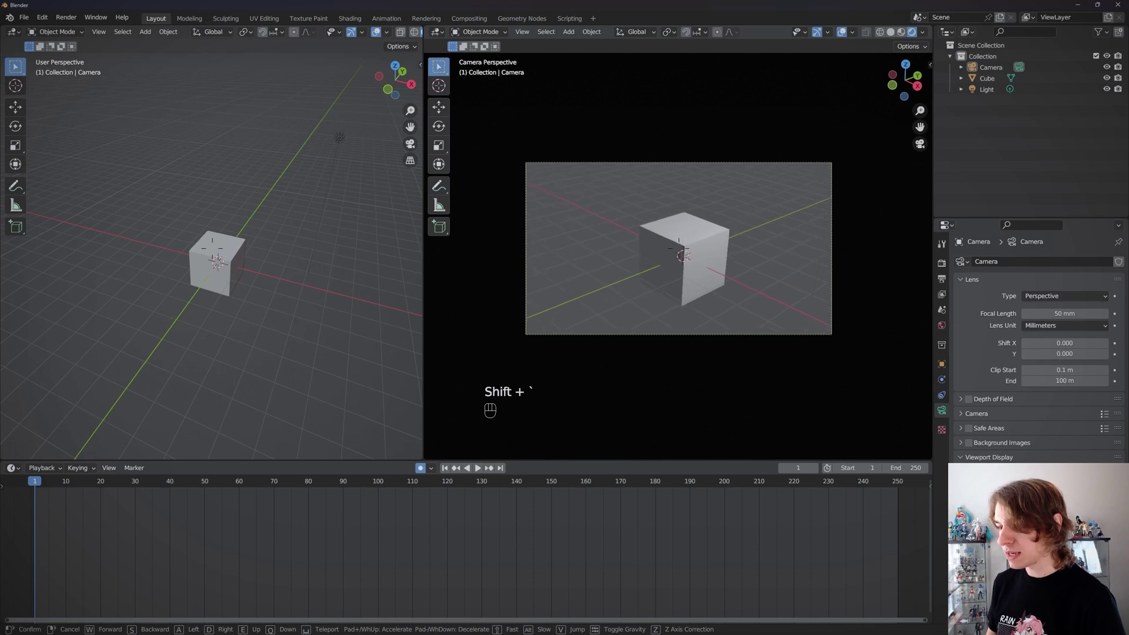
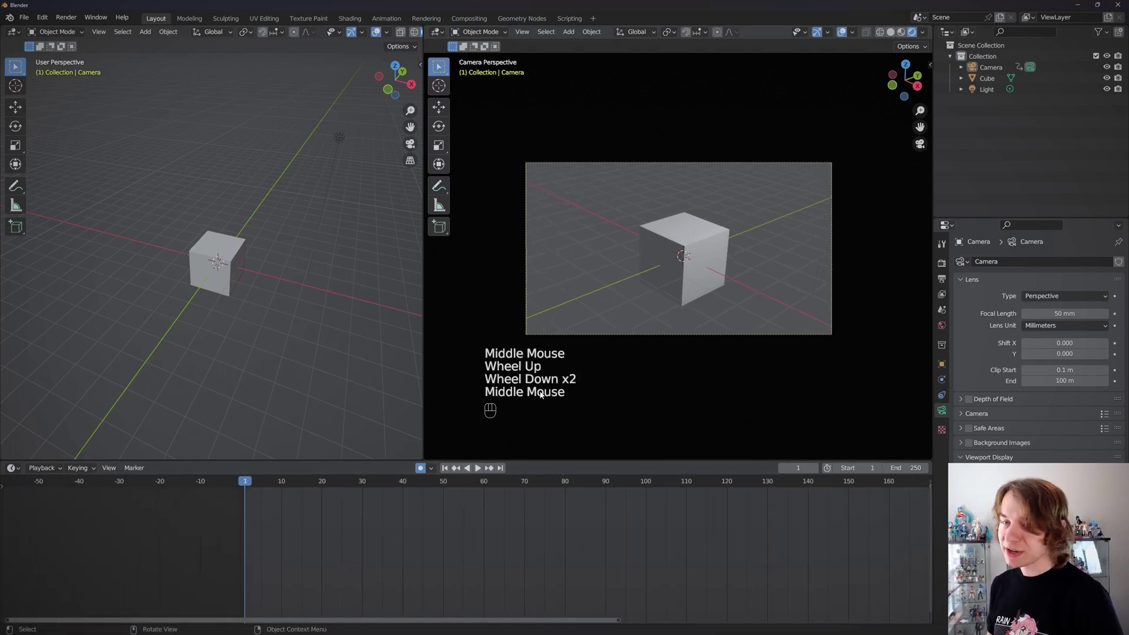
pyautogui.press('i')
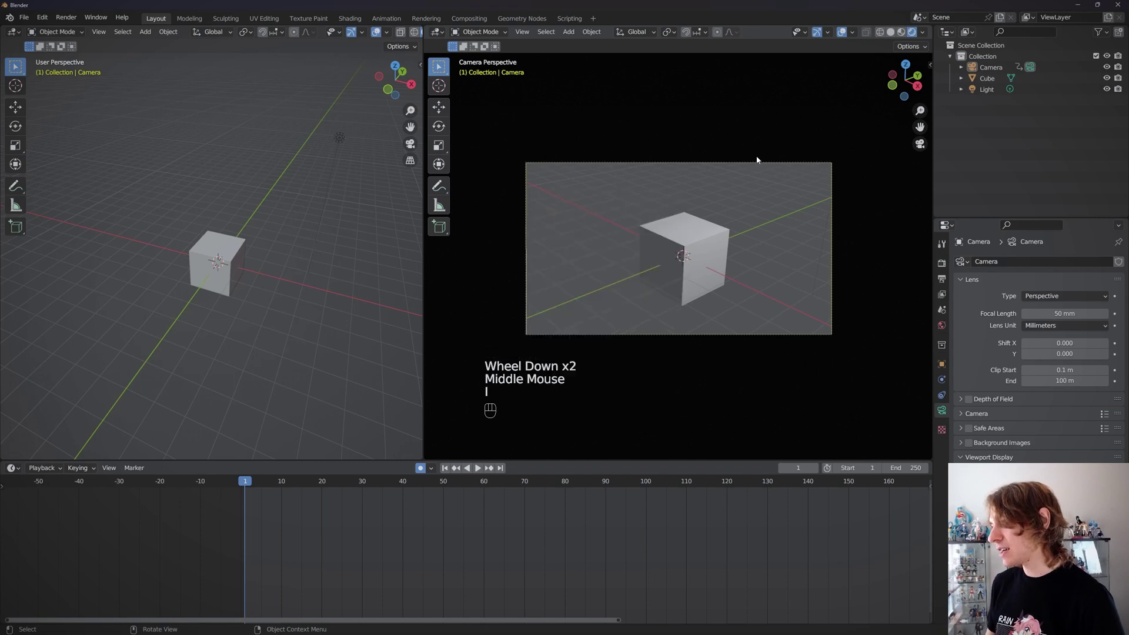
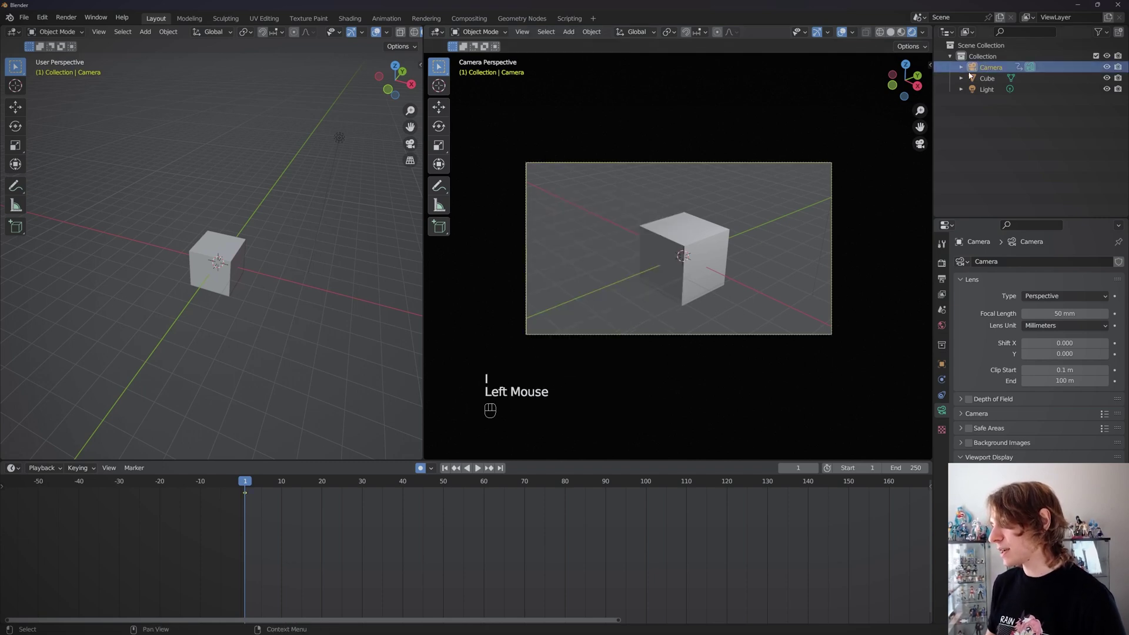
pyautogui.press('i')
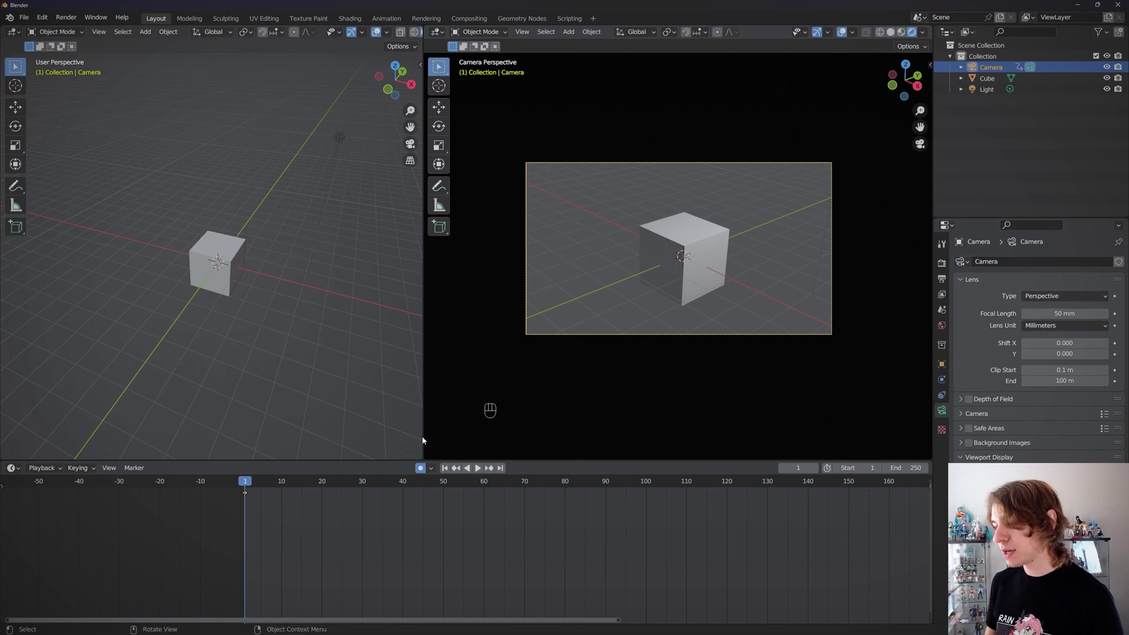
# At frame 30 move the camera to a front-on view of the cube and set the end frame to 30
pyautogui.moveTo(310, 489); pyautogui.dragTo(365, 489)
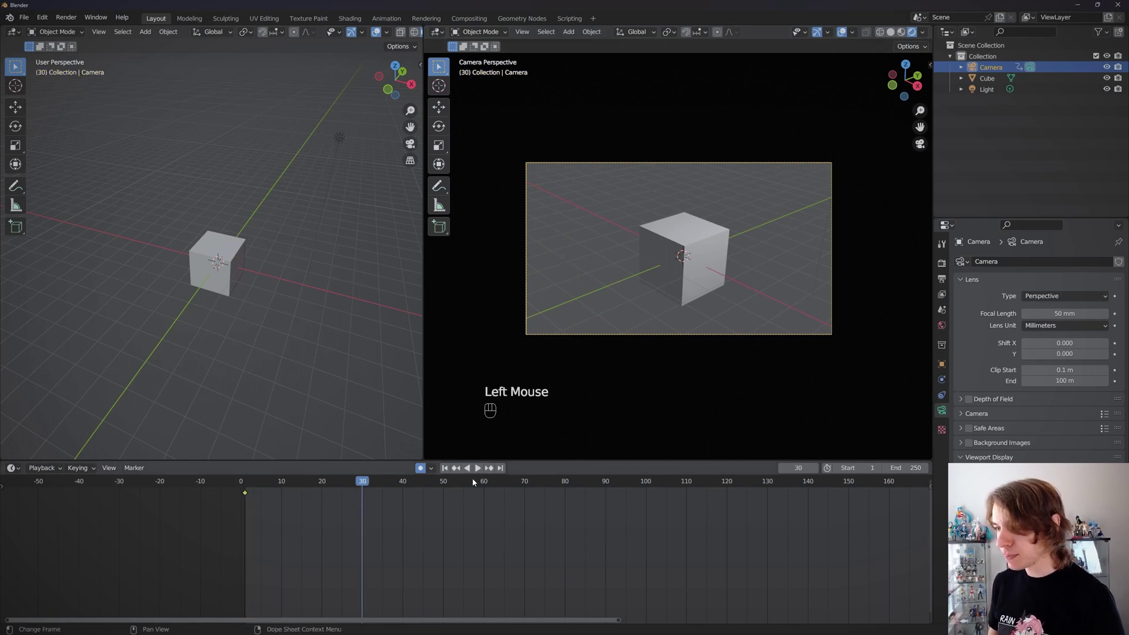
pyautogui.press('shift+`')
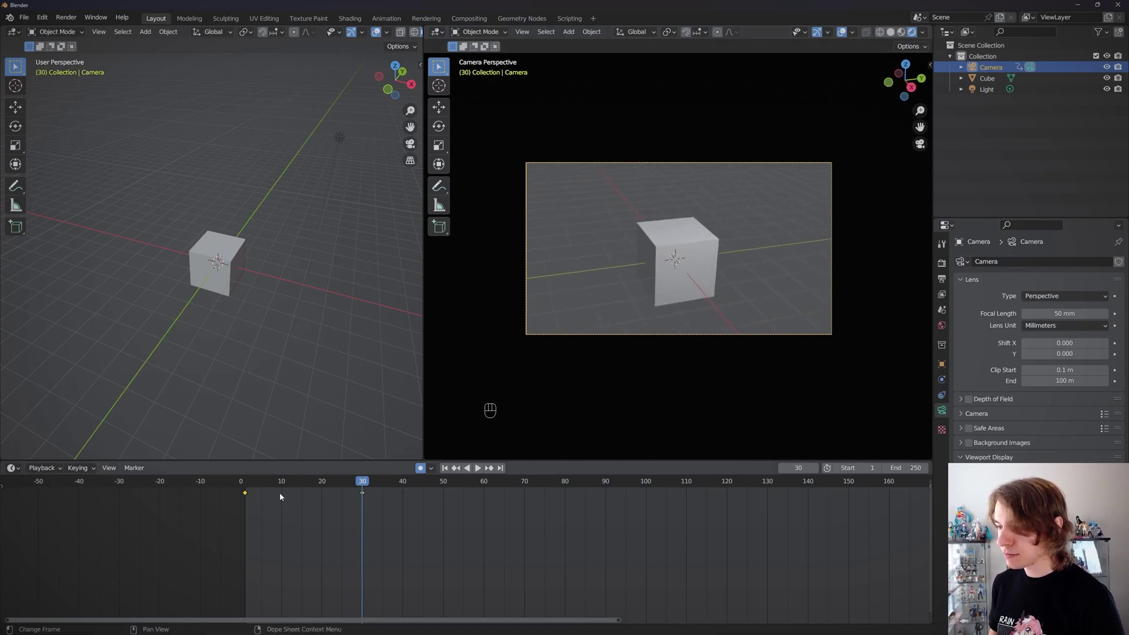
pyautogui.middleClick(290, 505)
pyautogui.scroll(3)
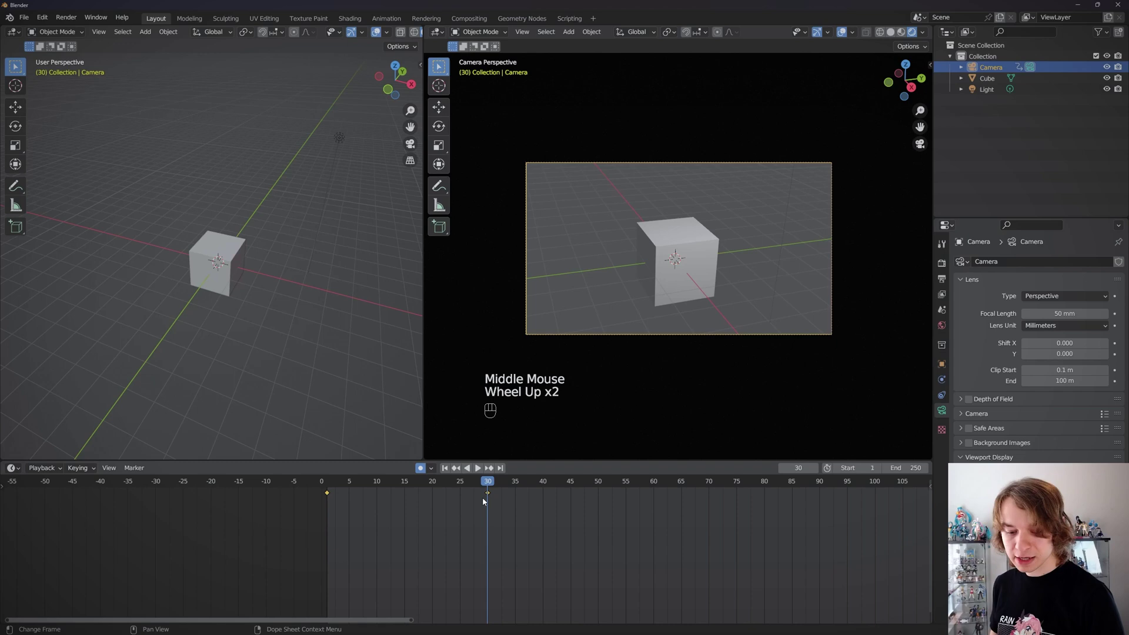
pyautogui.press('p')
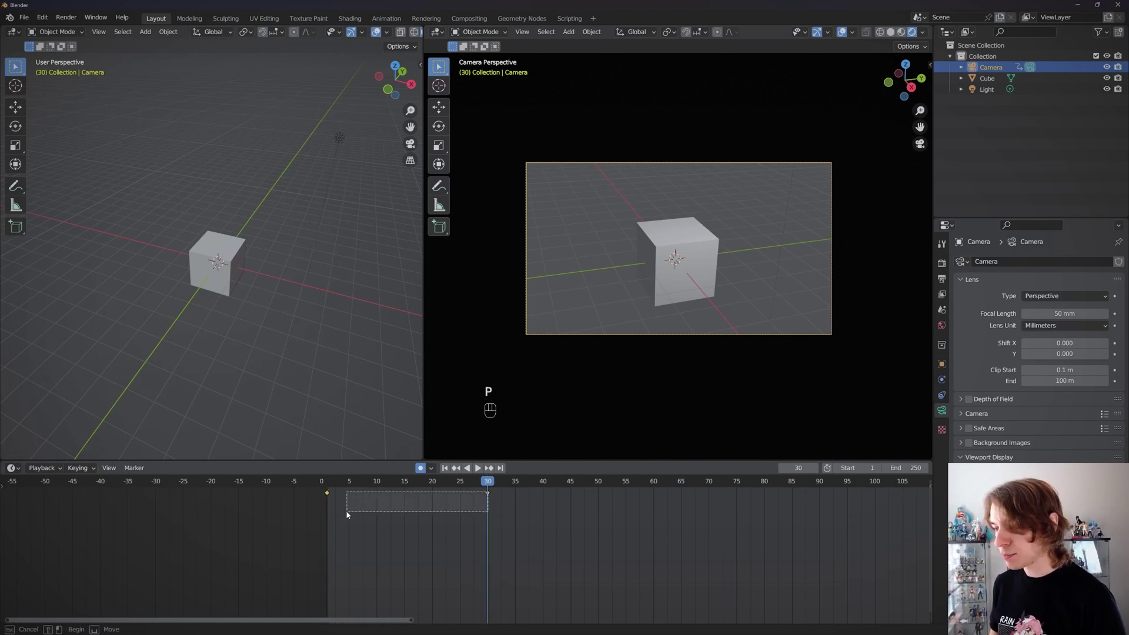
pyautogui.scroll(3)
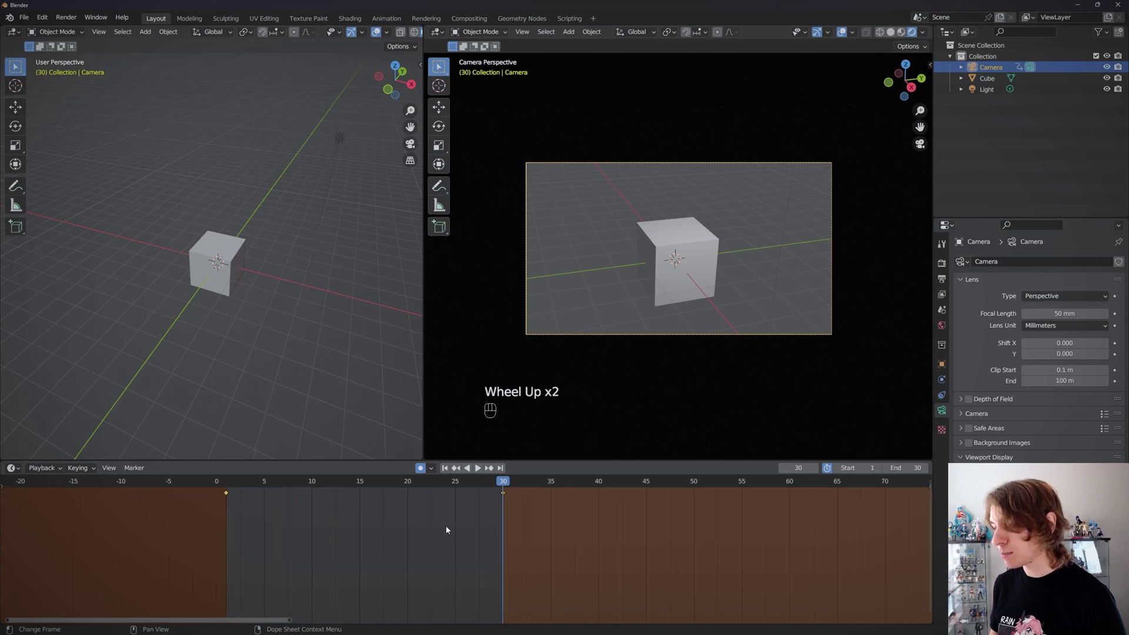
# Play back the 30-frame camera move and stop it at frame 25
pyautogui.press('space')
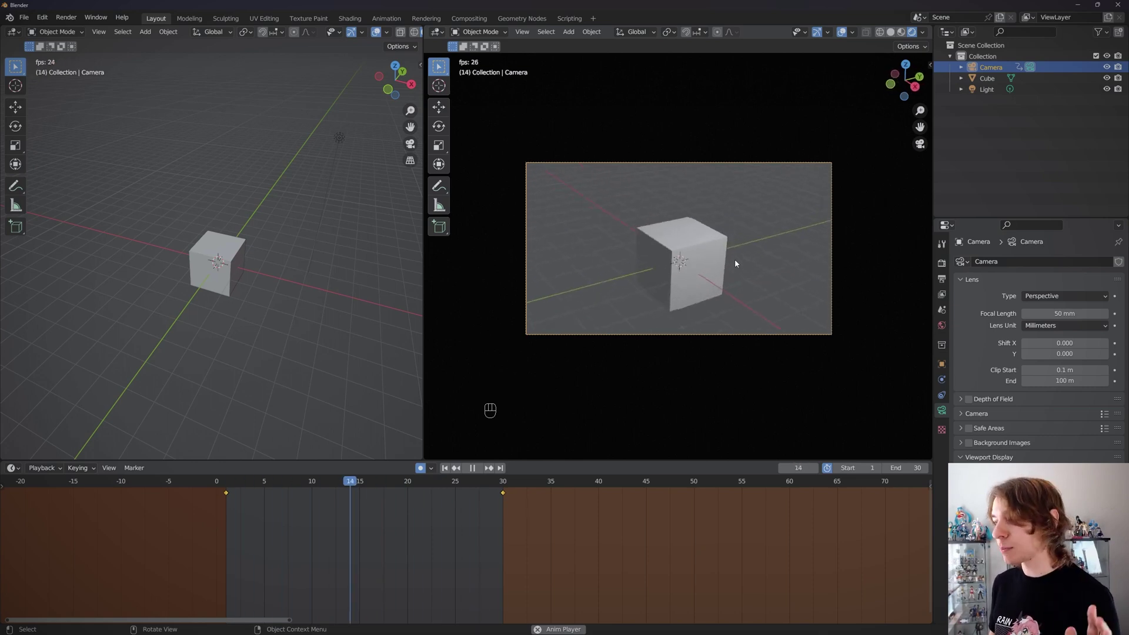
pyautogui.press('space')
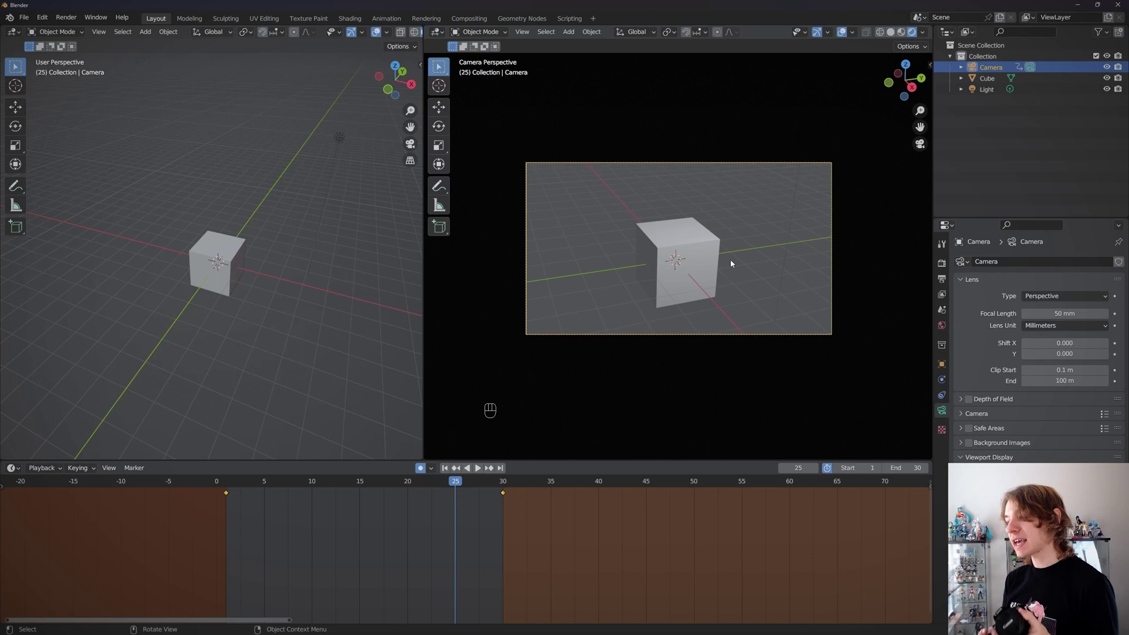
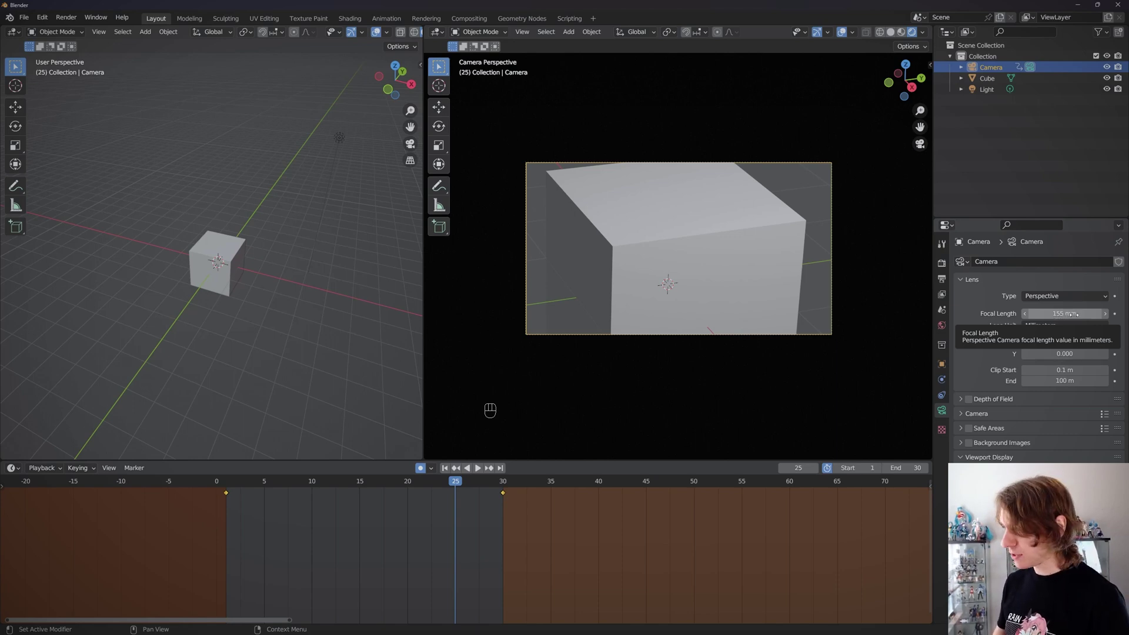
# Cancel the focal length change so it stays 50 mm and enable the camera's Depth of Field
pyautogui.press('BackSpace')
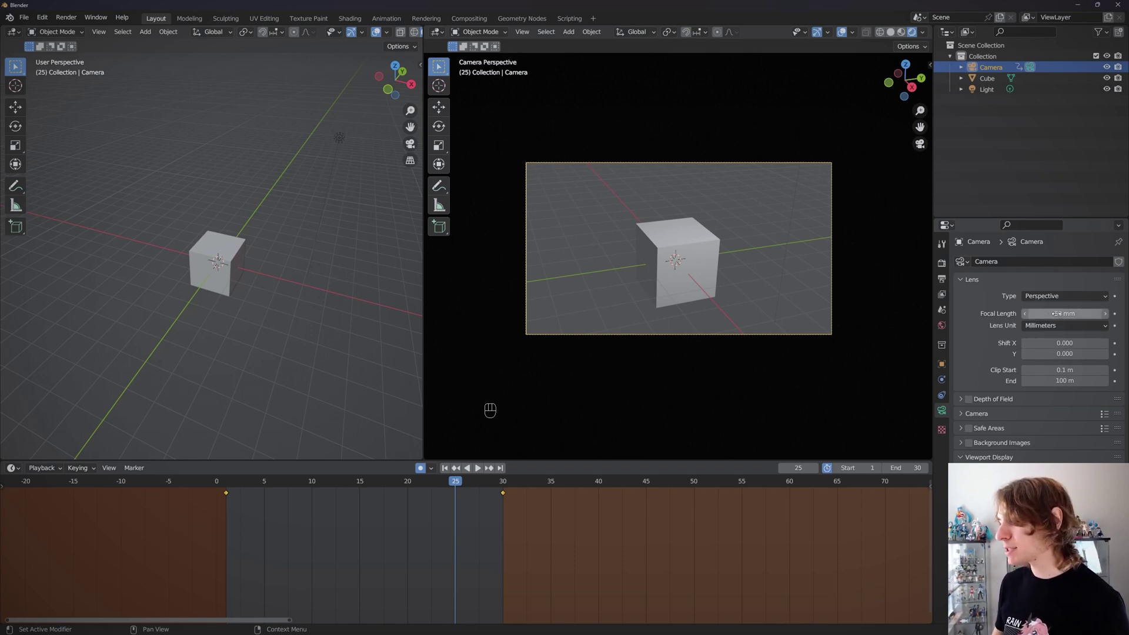
pyautogui.press('BackSpace')
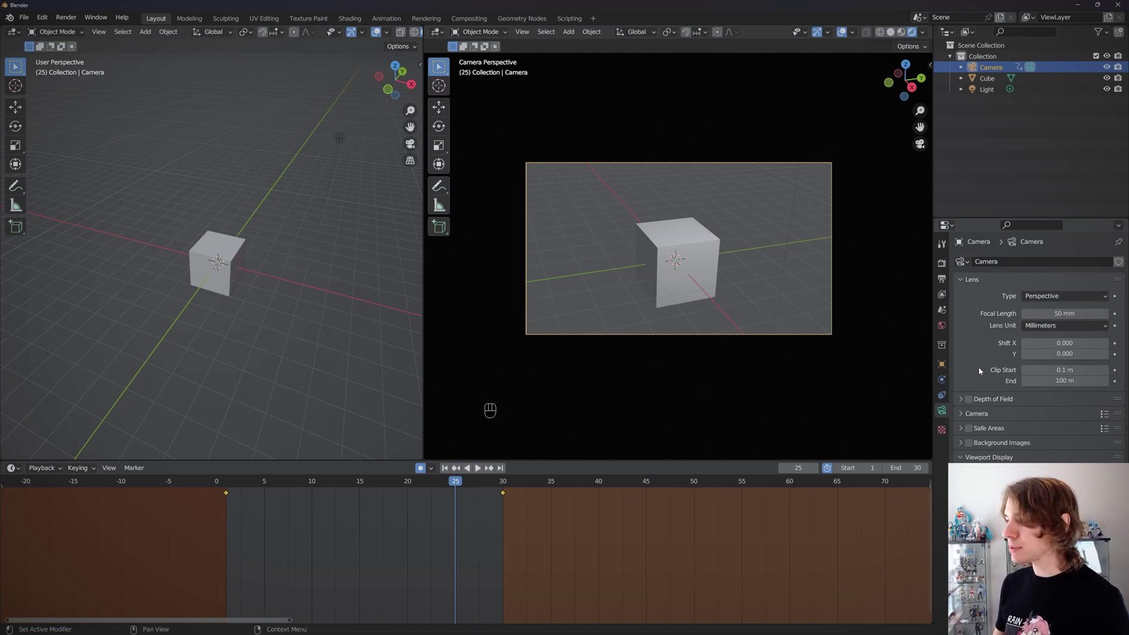
pyautogui.click(974, 401)
# Expand the Depth of Field panel and lower the F-Stop to 0.1 so the cube blurs
pyautogui.click(966, 399)
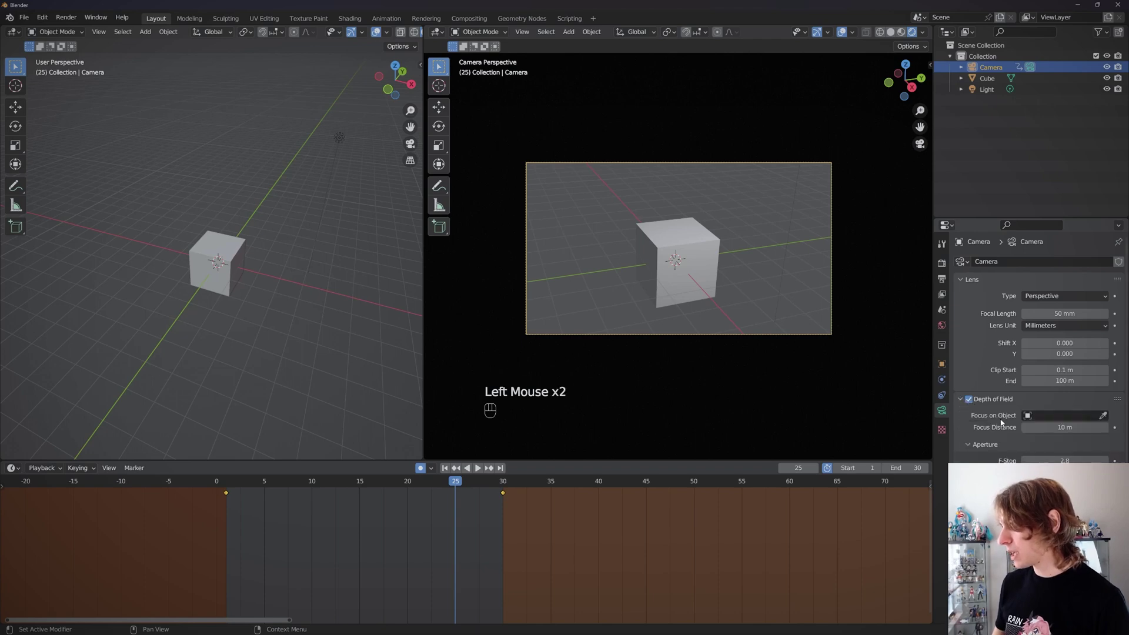
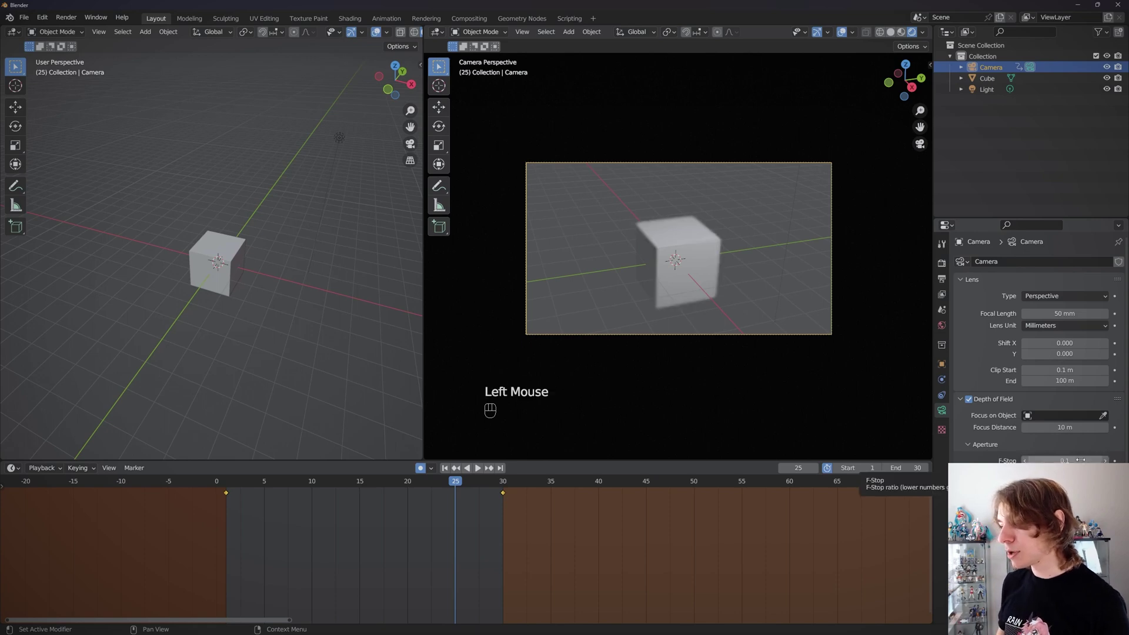
pyautogui.scroll(3)
pyautogui.scroll(3)
pyautogui.scroll(3)
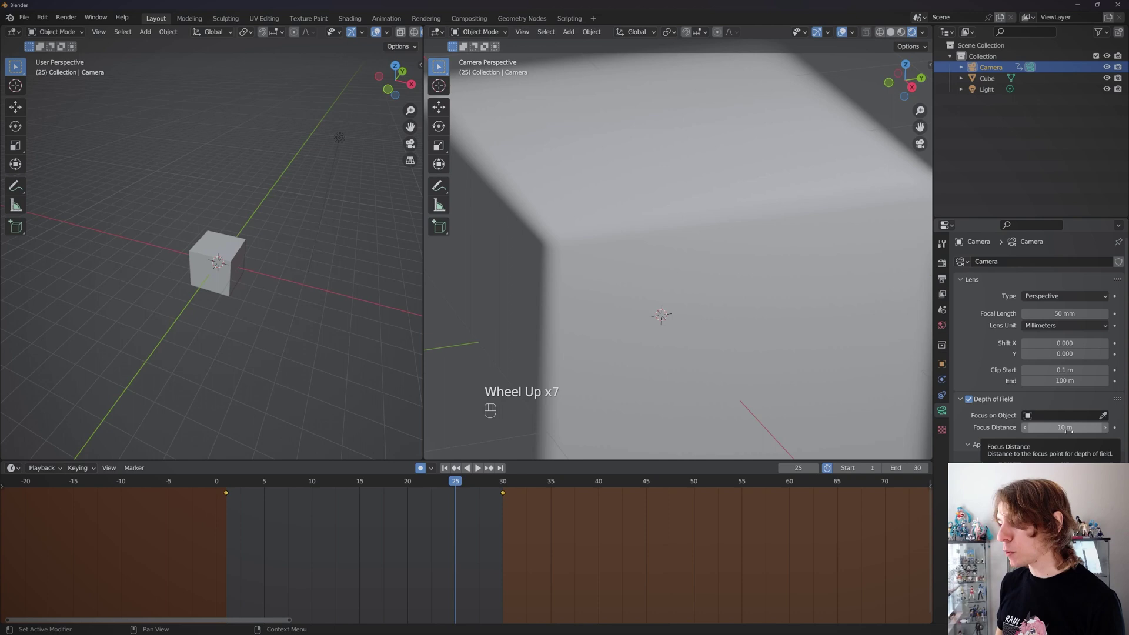
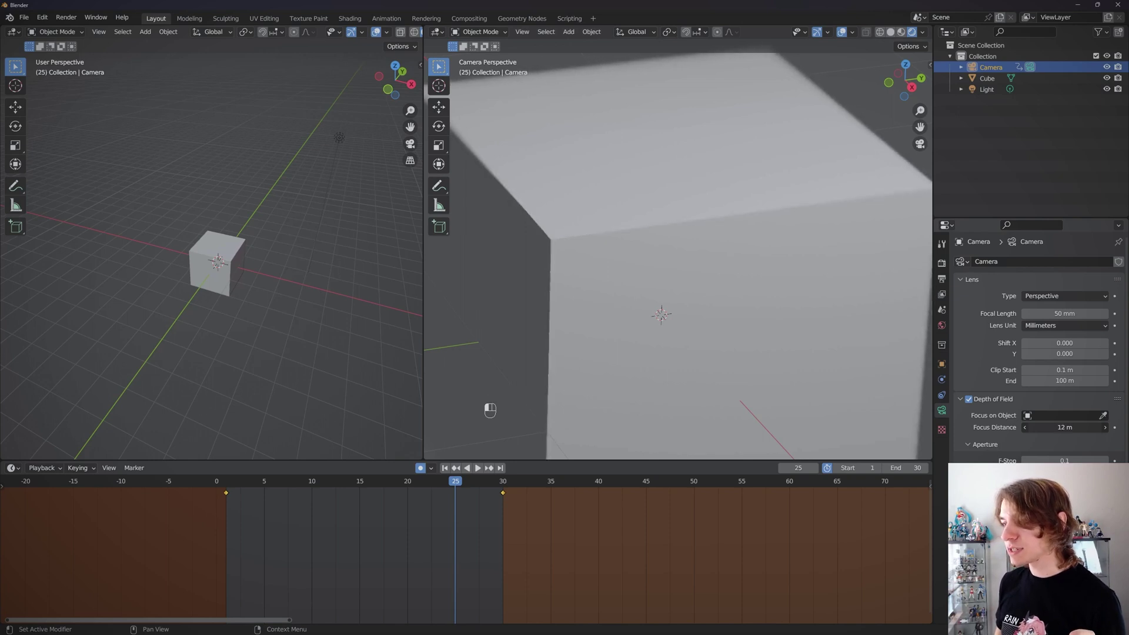
# Set the camera's Focus Distance to 12 m, zooming the camera view to check the blur
pyautogui.scroll(3)
pyautogui.moveTo(534, 256); pyautogui.dragTo(708, 272)
pyautogui.scroll(-3)
pyautogui.scroll(3)
pyautogui.scroll(-3)
pyautogui.scroll(3)
pyautogui.scroll(-3)
pyautogui.scroll(3)
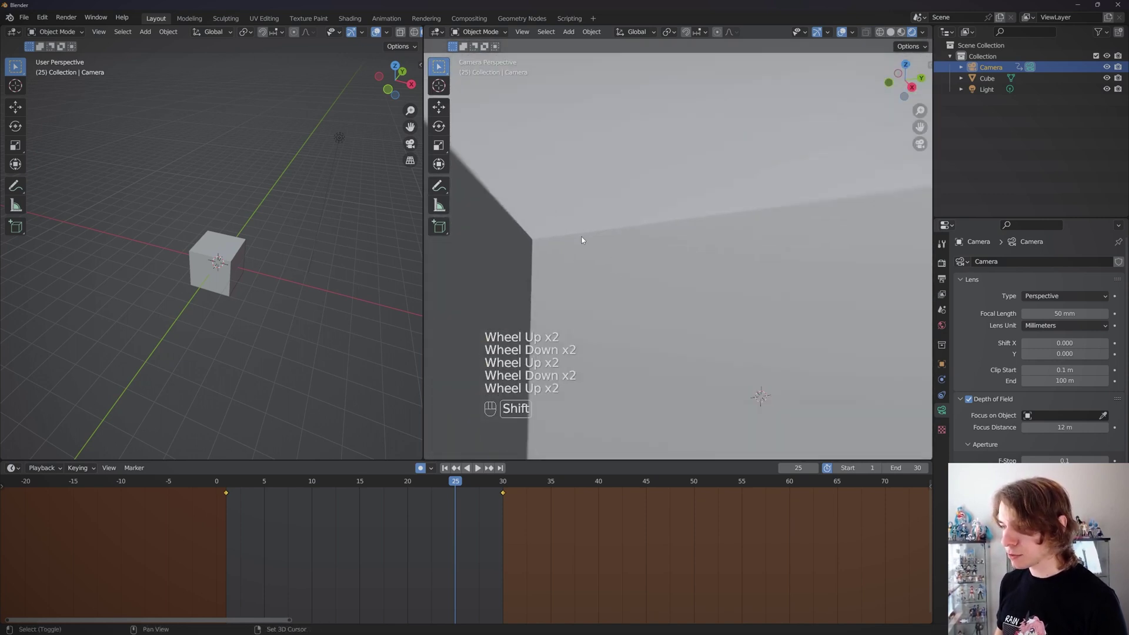
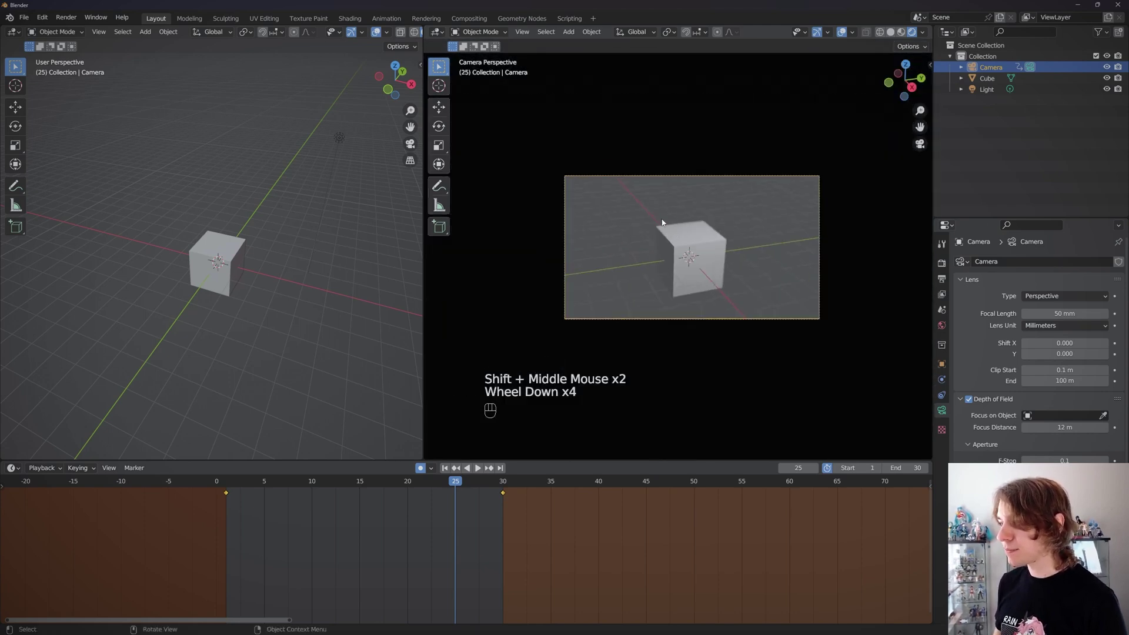
pyautogui.scroll(3)
pyautogui.scroll(-3)
pyautogui.scroll(3)
pyautogui.scroll(-3)
pyautogui.scroll(3)
pyautogui.scroll(-3)
pyautogui.scroll(-3)
pyautogui.scroll(3)
# Pan and zoom the close-up camera view to inspect the cube's soft, blurred edges
pyautogui.moveTo(664, 276); pyautogui.dragTo(672, 268)
pyautogui.moveTo(717, 250); pyautogui.dragTo(748, 271)
pyautogui.middleClick(685, 307)
pyautogui.moveTo(683, 305); pyautogui.dragTo(699, 313)
pyautogui.scroll(3)
pyautogui.moveTo(643, 352); pyautogui.dragTo(687, 246)
pyautogui.scroll(-3)
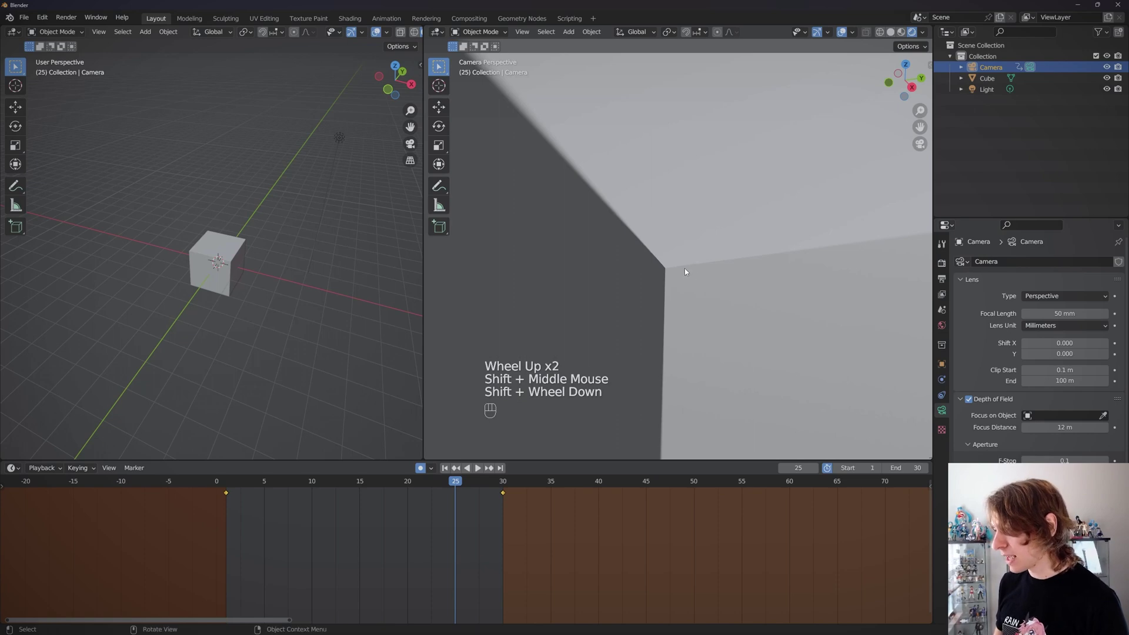
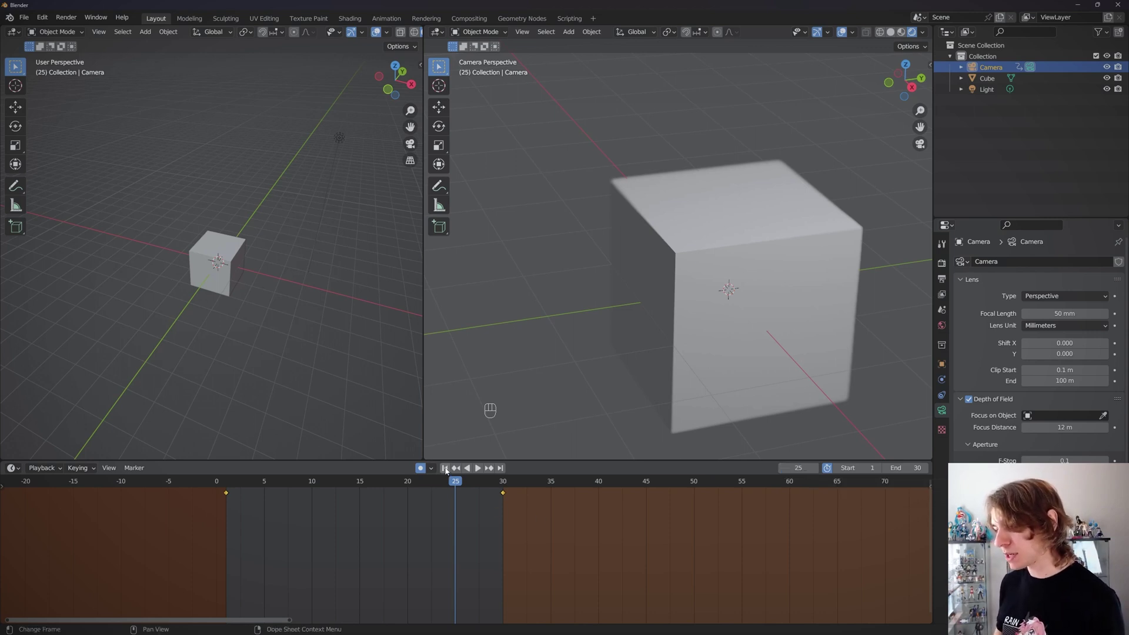
# Keyframe focal length 50 mm at frame 1 and 101 mm at frame 30, then play the zoom back
pyautogui.click(448, 469)
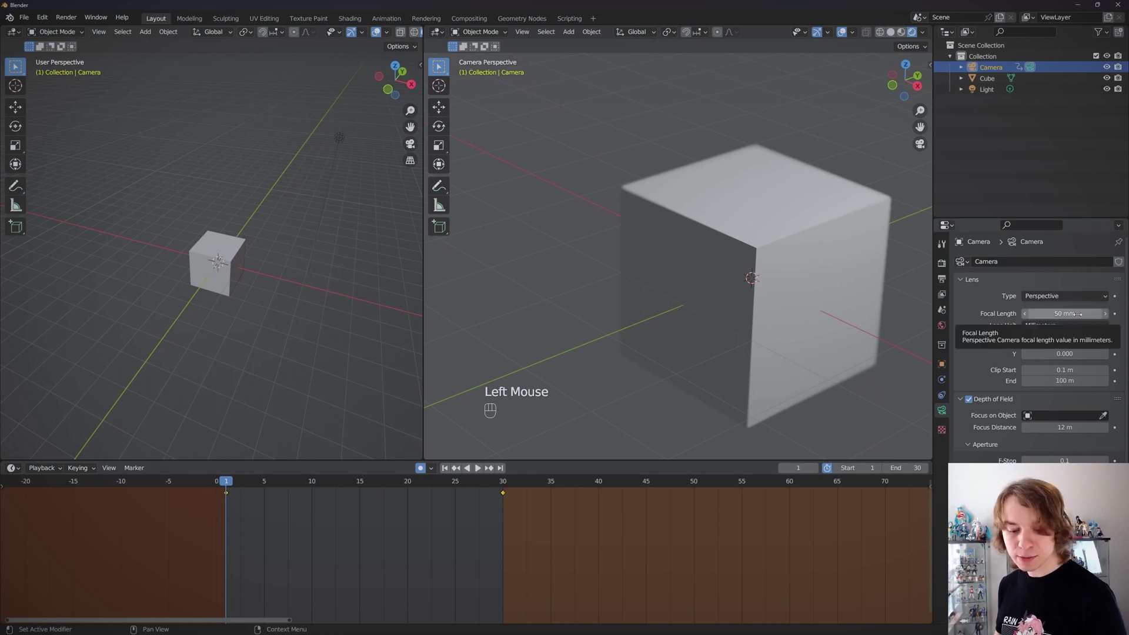
pyautogui.press('i')
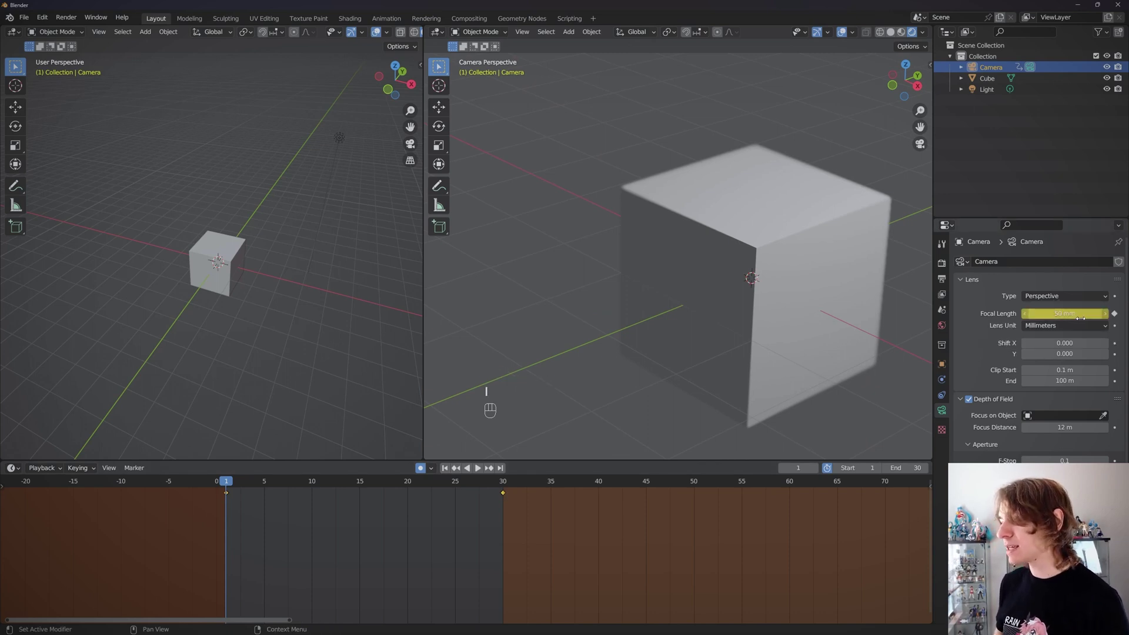
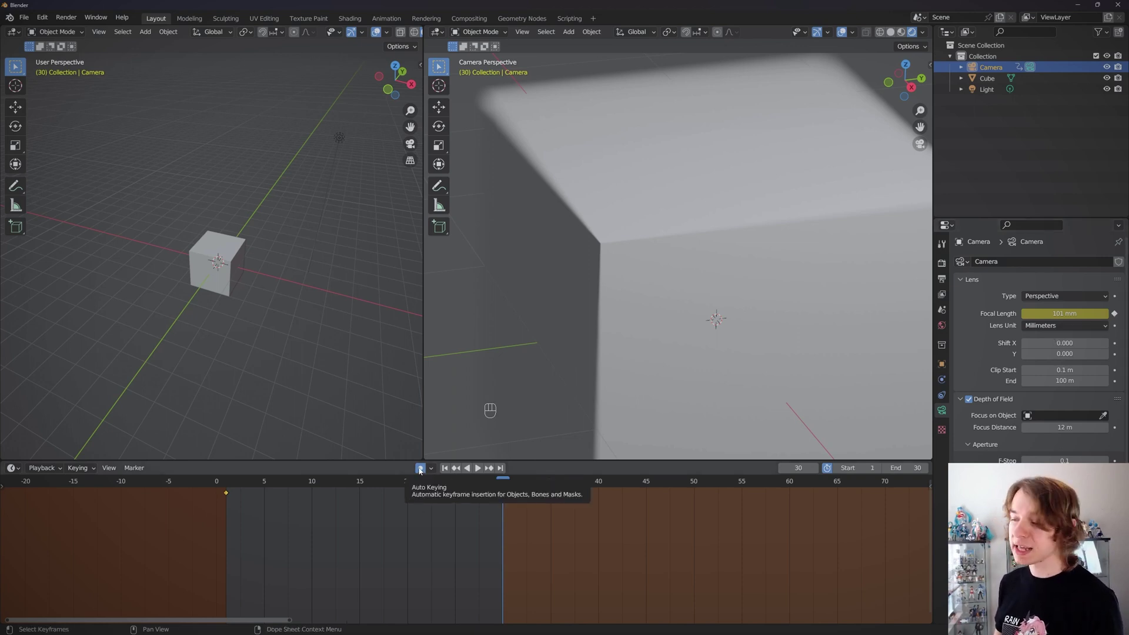
pyautogui.scroll(-3)
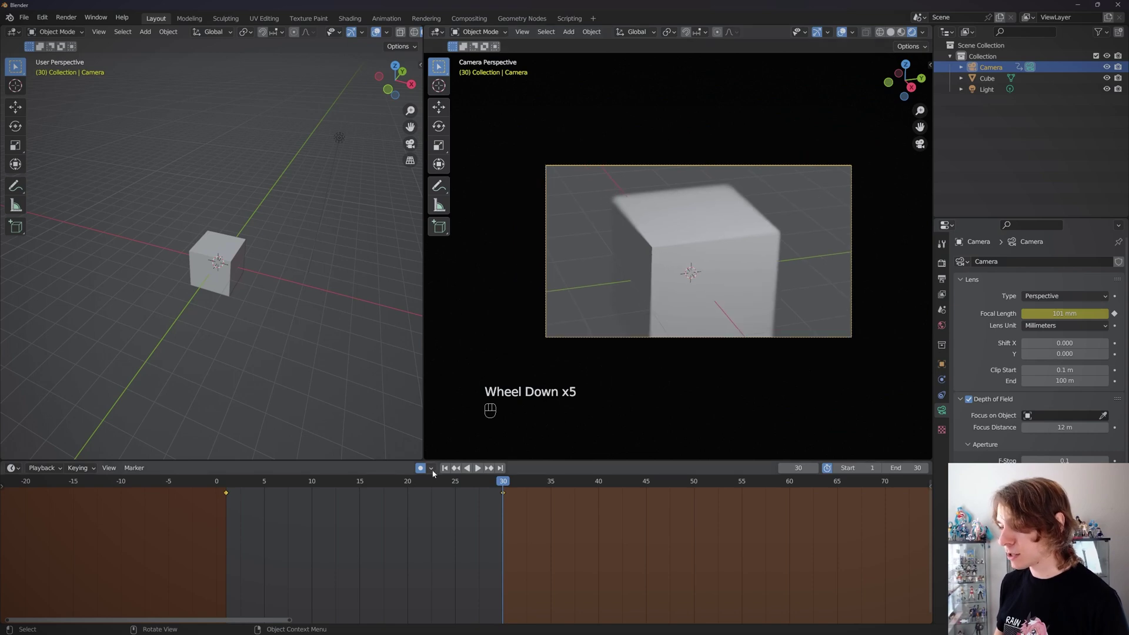
pyautogui.click(450, 471)
pyautogui.press('space')
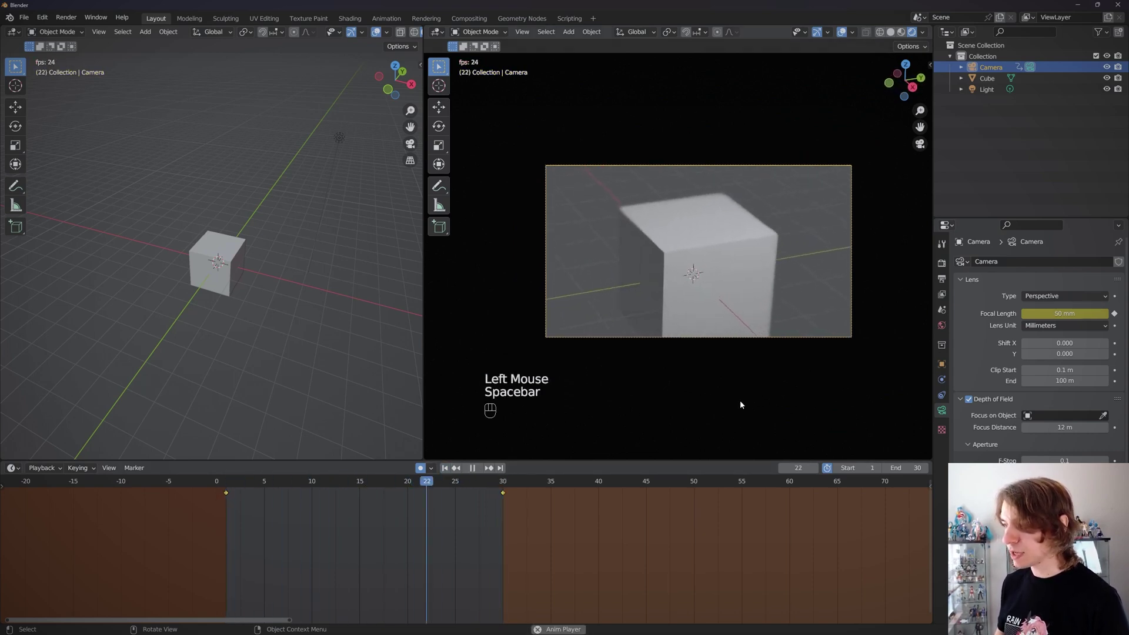
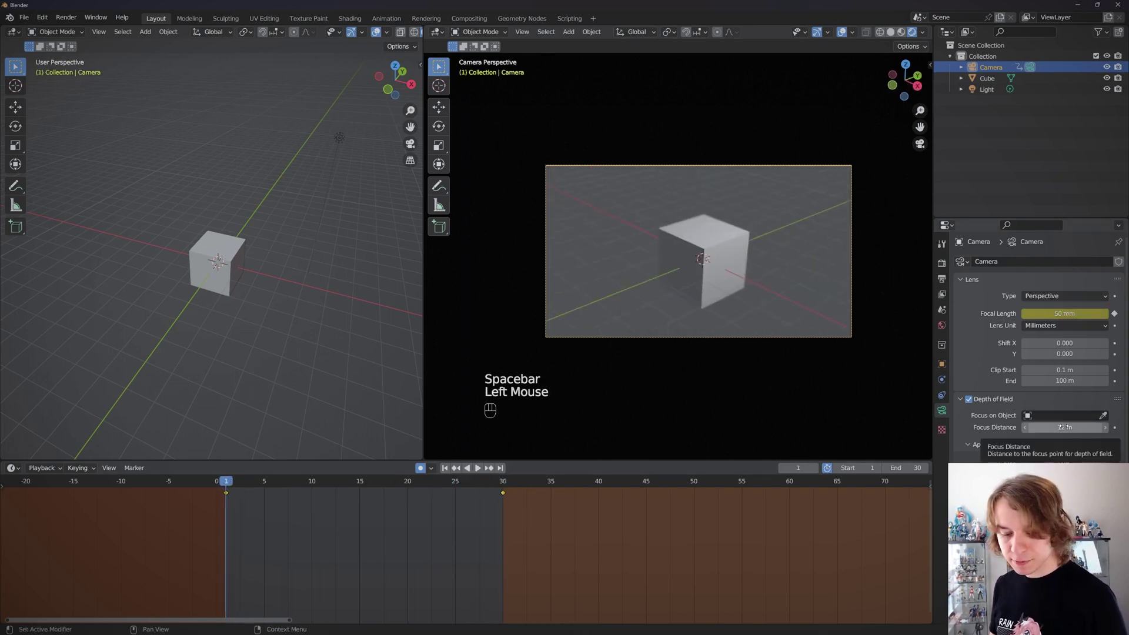
# Keyframe focus distance 12 m at frame 1 and 47 m at frame 30, then play the shot back
pyautogui.press('i')
pyautogui.press('o')
pyautogui.click(511, 485)
pyautogui.press('i')
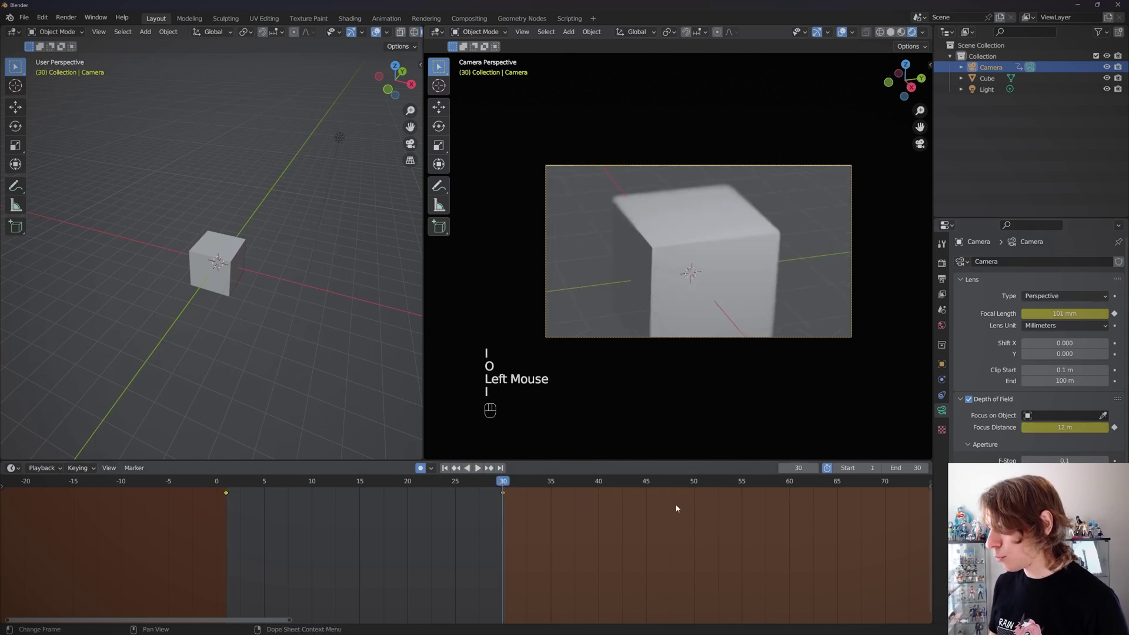
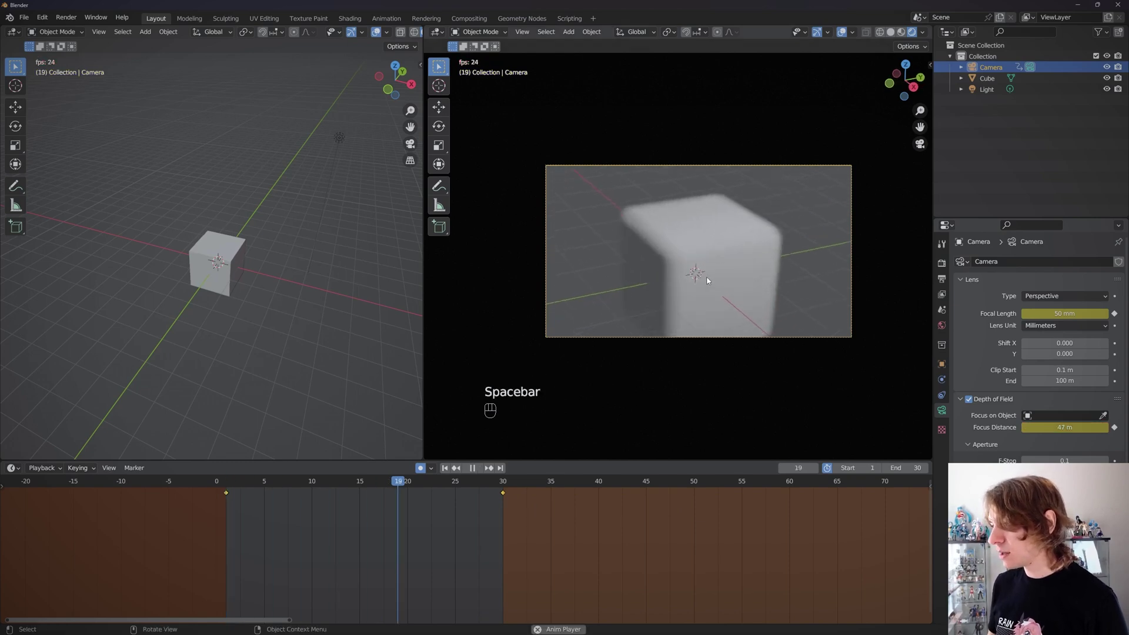
pyautogui.scroll(3)
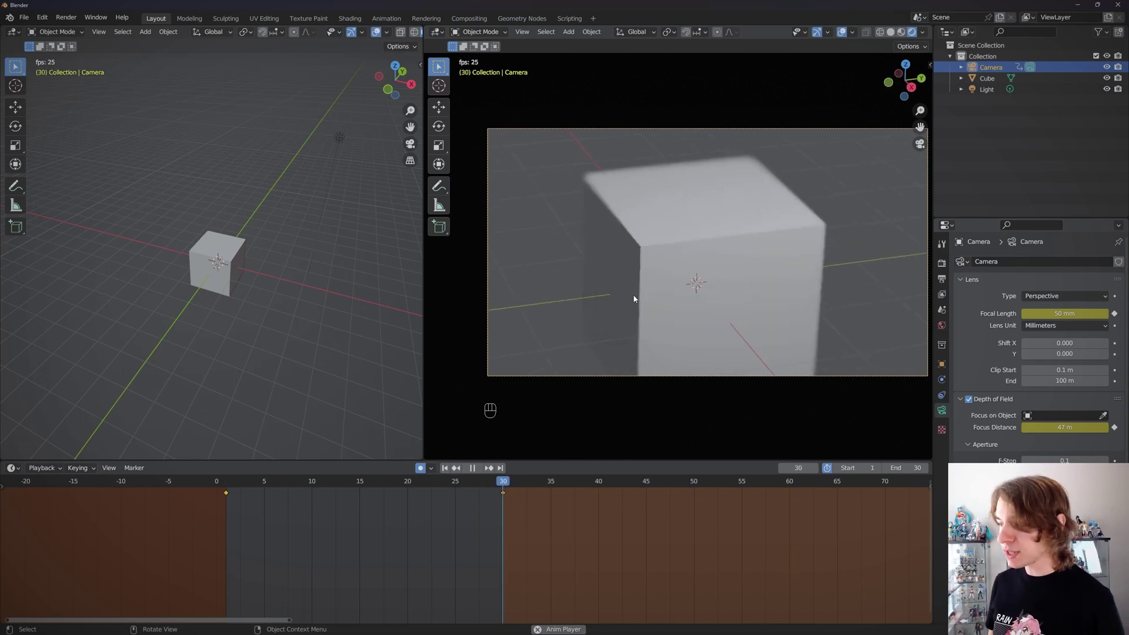
pyautogui.press('space')
# Widen the Graph Editor channel list, expand CameraAction and collapse the object's transform channels
pyautogui.moveTo(17, 474); pyautogui.dragTo(159, 523)
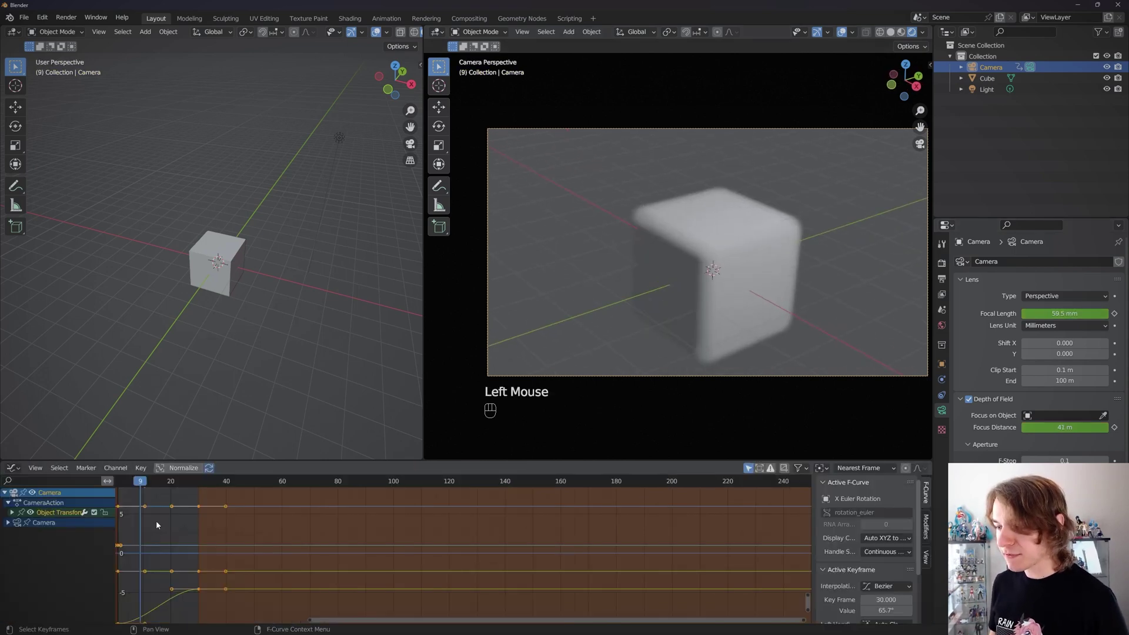
pyautogui.scroll(-3)
pyautogui.middleClick(186, 540)
pyautogui.scroll(-3)
pyautogui.click(16, 516)
pyautogui.scroll(-3)
pyautogui.scroll(3)
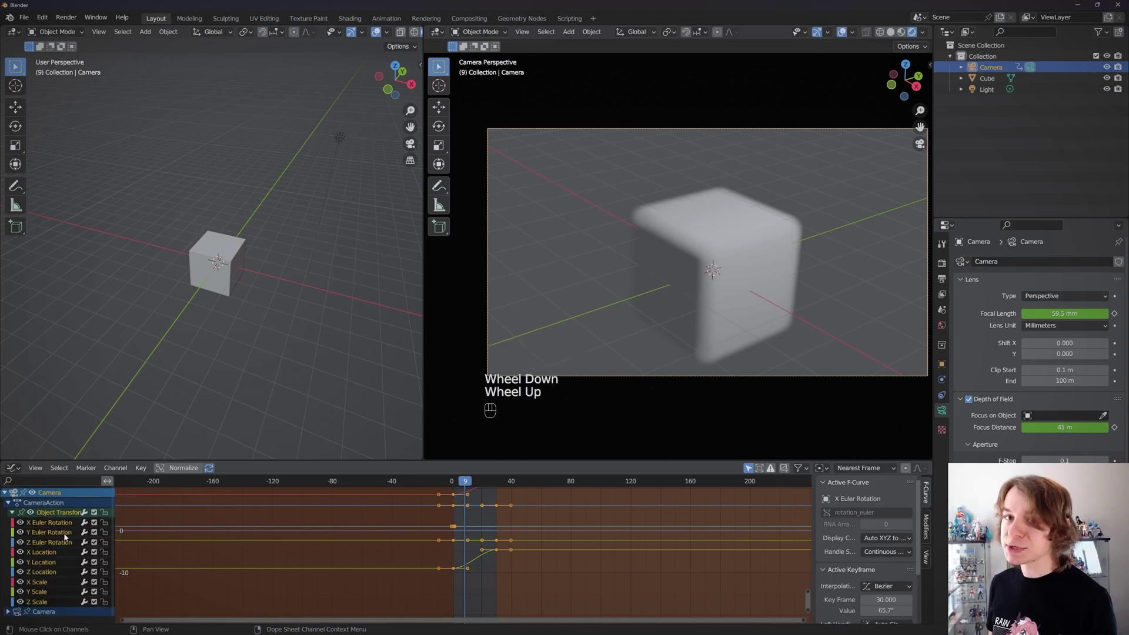
pyautogui.click(75, 538)
pyautogui.click(17, 513)
# Expand the camera data channels to show Focal Length and Focus Distance, keeping the transforms collapsed
pyautogui.scroll(-3)
pyautogui.scroll(3)
pyautogui.click(14, 517)
pyautogui.click(13, 525)
pyautogui.click(55, 533)
pyautogui.click(54, 545)
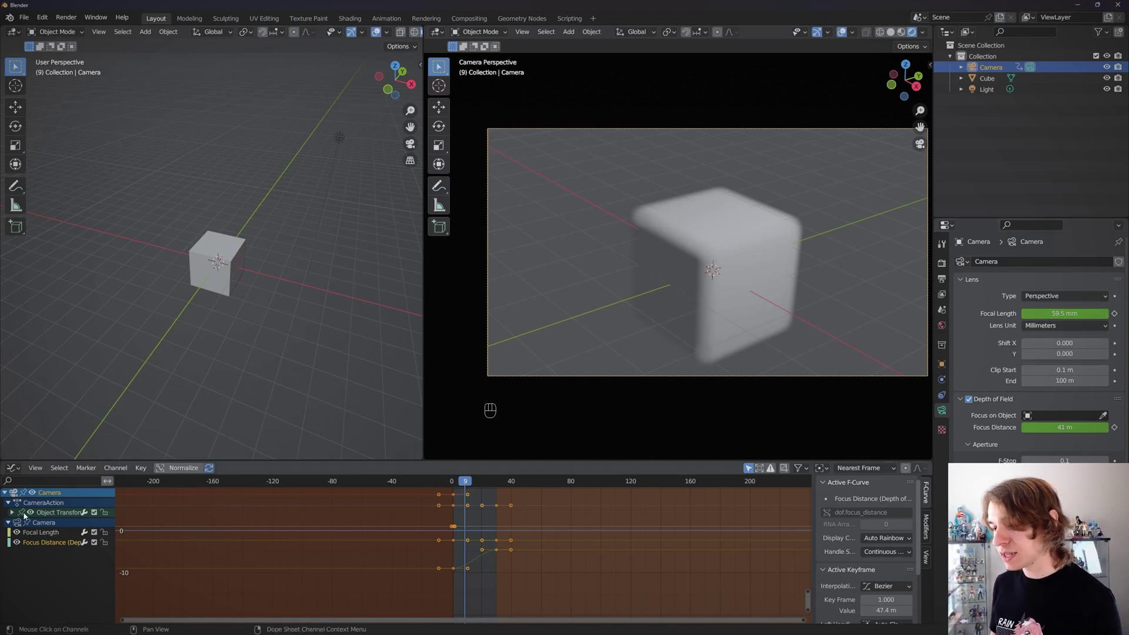
pyautogui.click(16, 517)
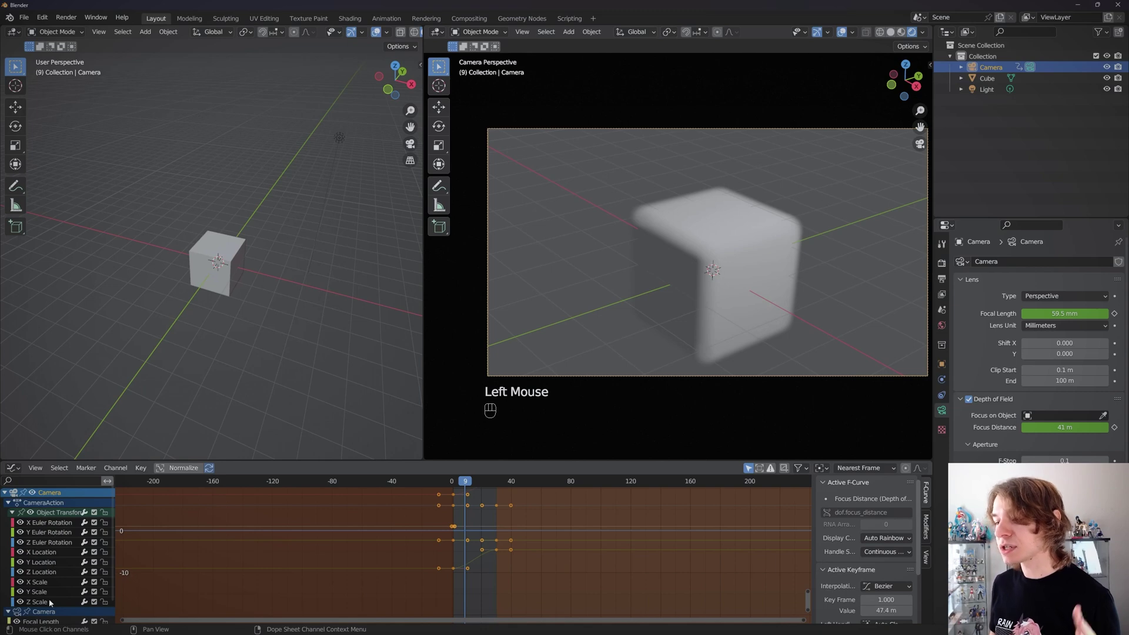
pyautogui.click(18, 515)
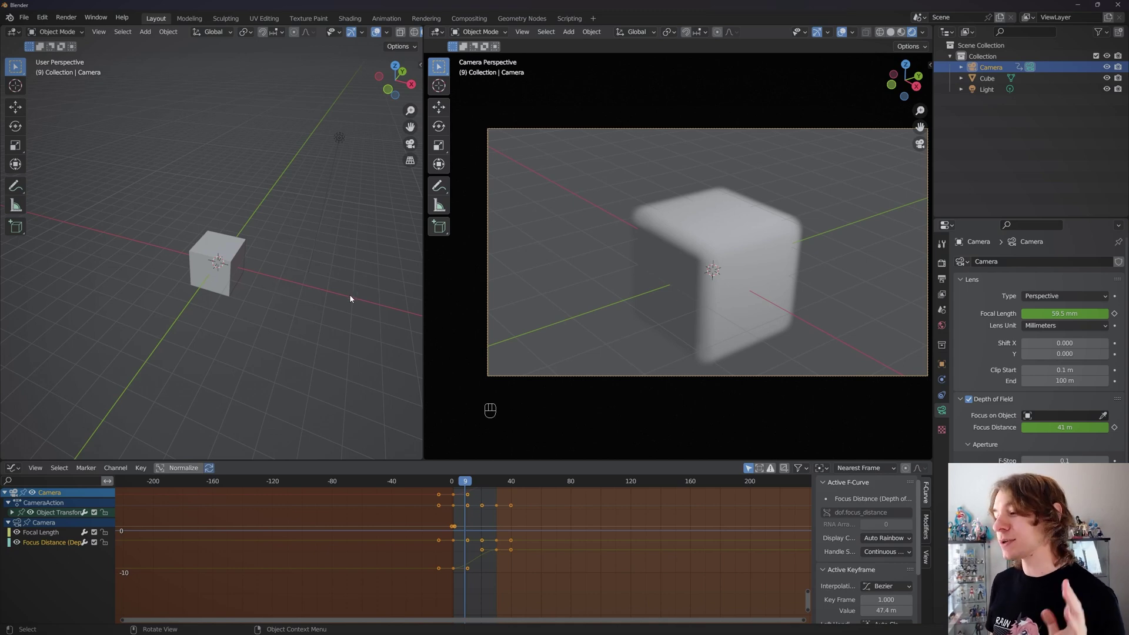
pyautogui.press('Delete')
# Confirm the duplicated camera, creating Camera.001 beside the original
pyautogui.click(450, 487)
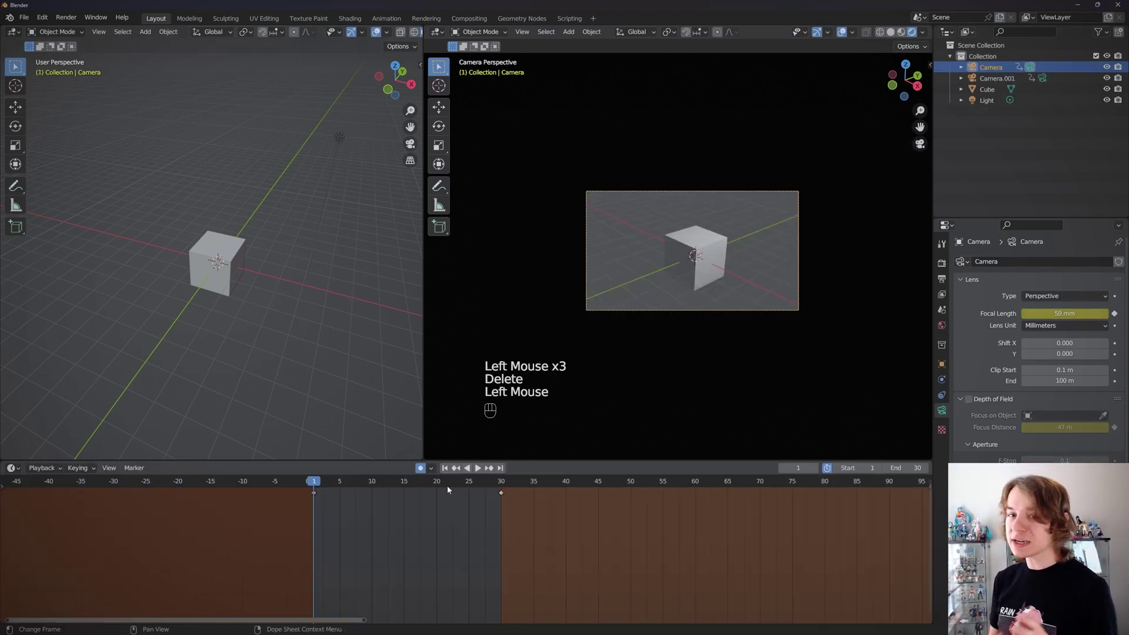
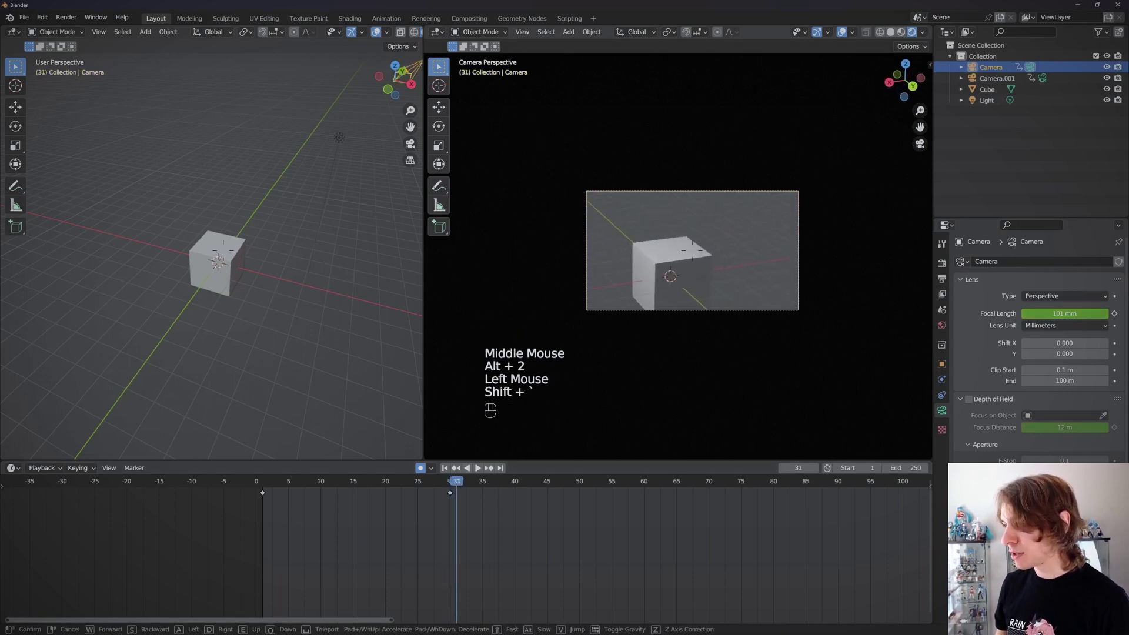
# With the scene ending at frame 250, play the camera animation and stop near frame 31
pyautogui.click(276, 486)
pyautogui.press('space')
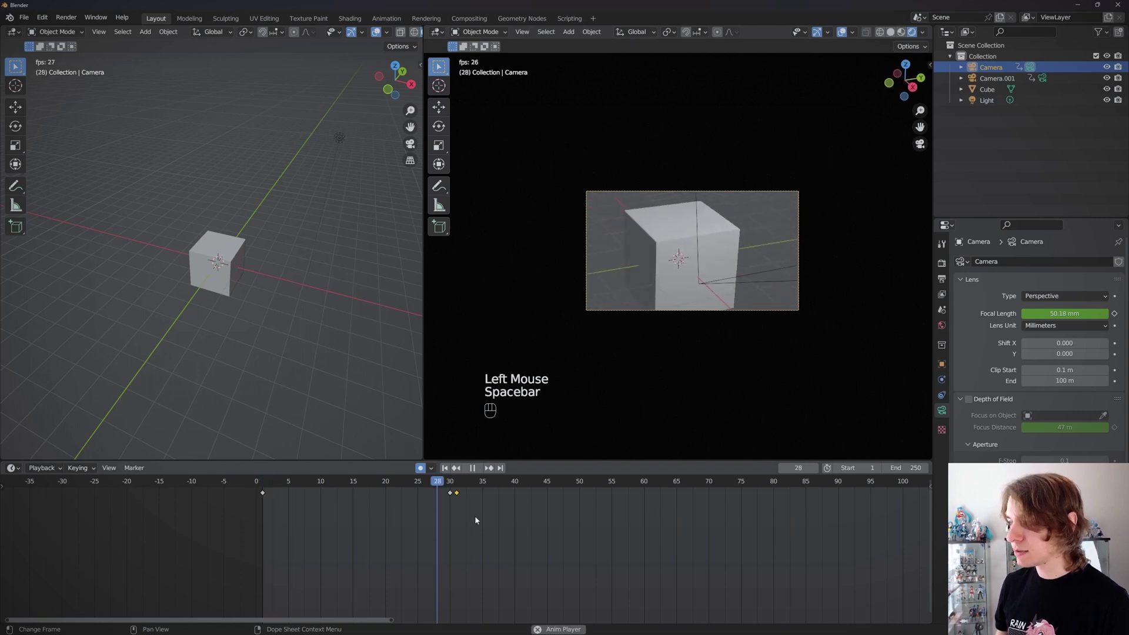
pyautogui.press('space')
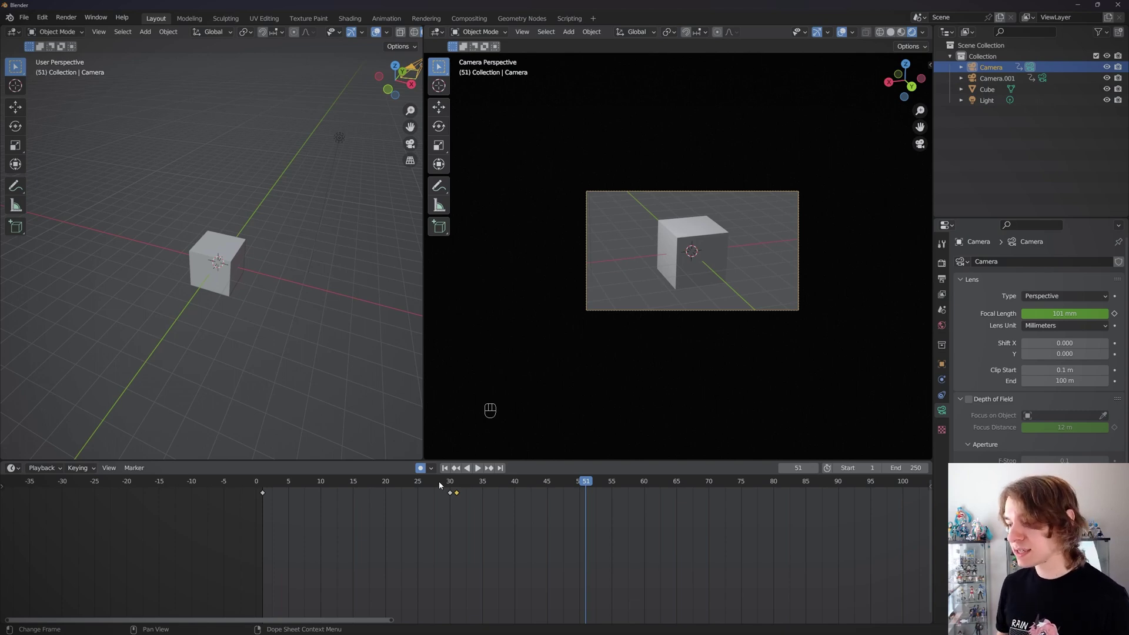
pyautogui.click(454, 483)
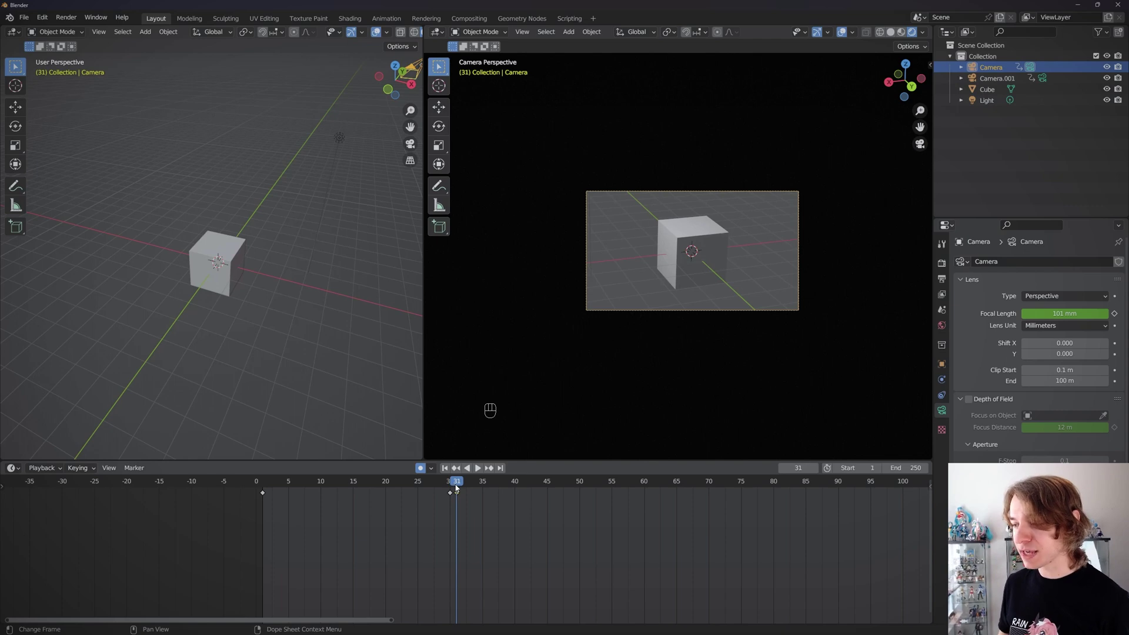
# Scrub the timeline through the shot and back to frame 31, focal length near 93 mm
pyautogui.moveTo(421, 481); pyautogui.dragTo(457, 491)
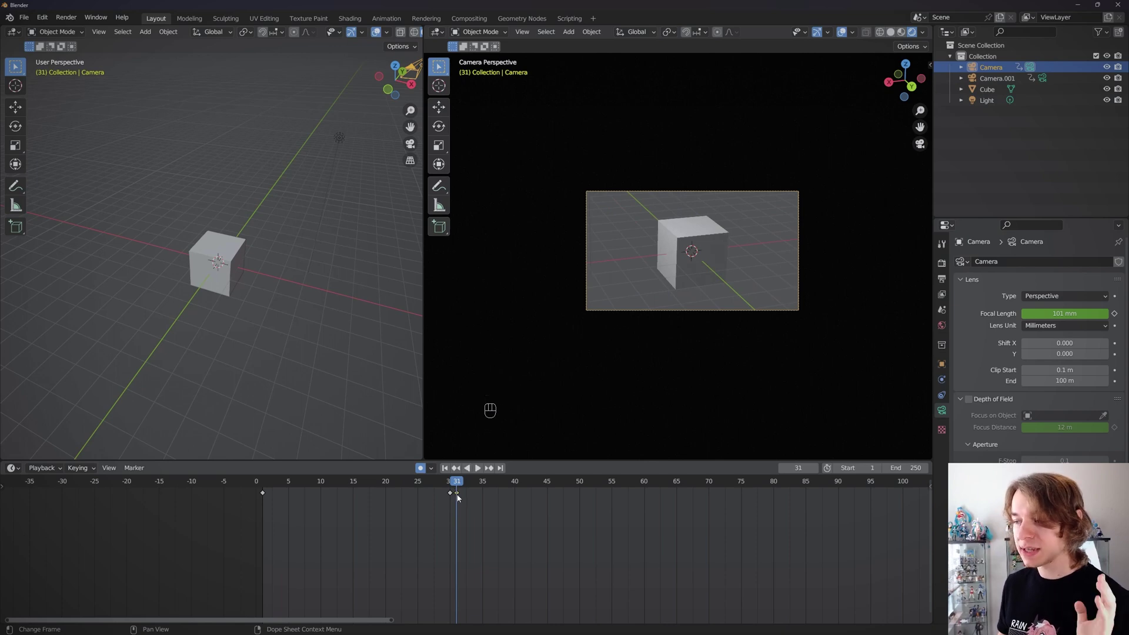
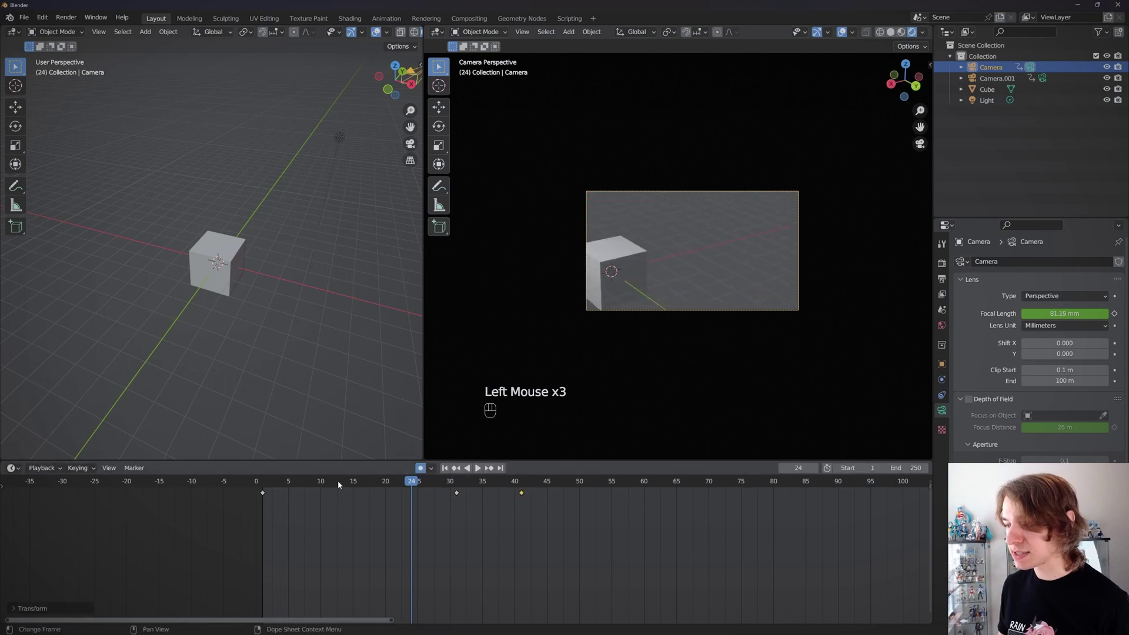
pyautogui.moveTo(424, 484); pyautogui.dragTo(456, 488)
pyautogui.moveTo(419, 482); pyautogui.dragTo(459, 485)
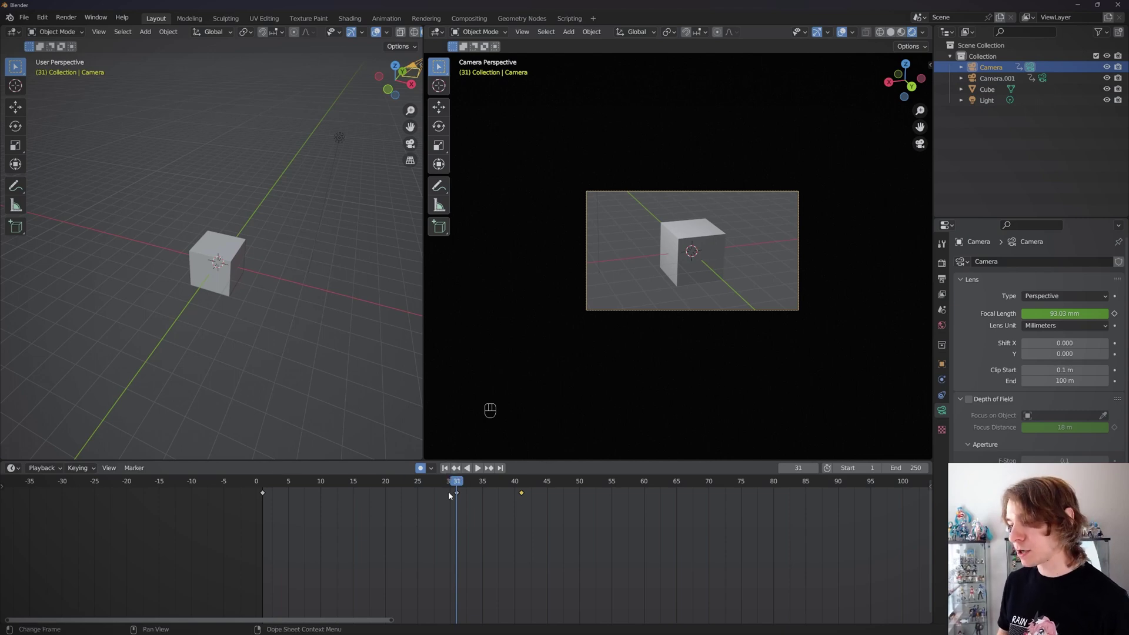
# Undo the recent timeline changes and return to frame 1 for the original Camera's marker
pyautogui.press('ctrl+z')
pyautogui.press('ctrl+z')
pyautogui.click(463, 493)
pyautogui.press('Delete')
pyautogui.click(447, 483)
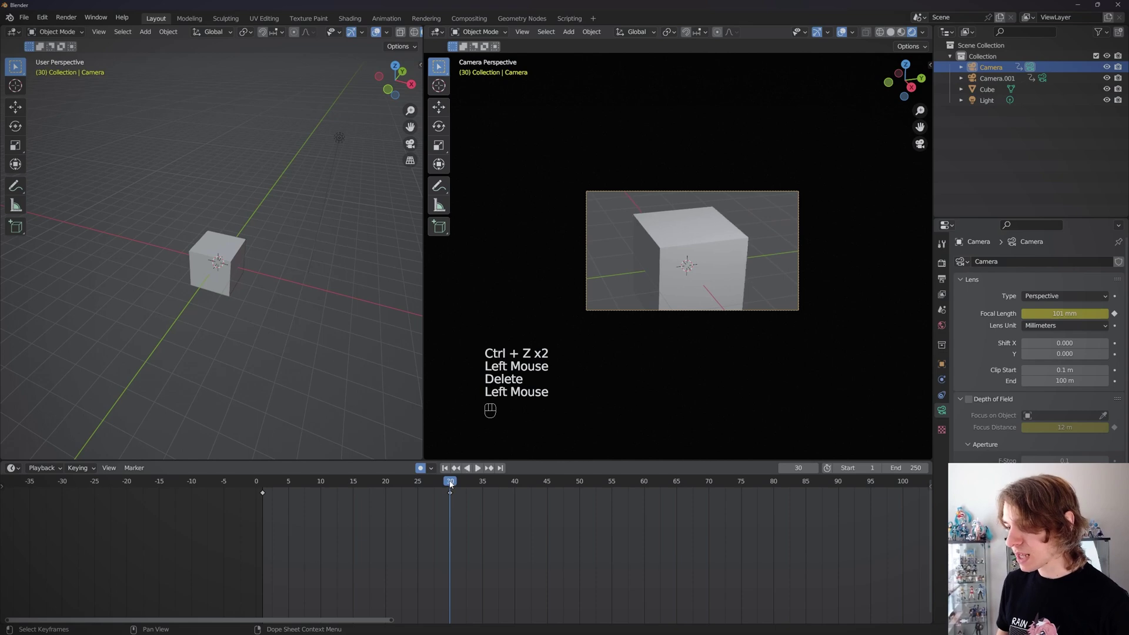
pyautogui.click(449, 470)
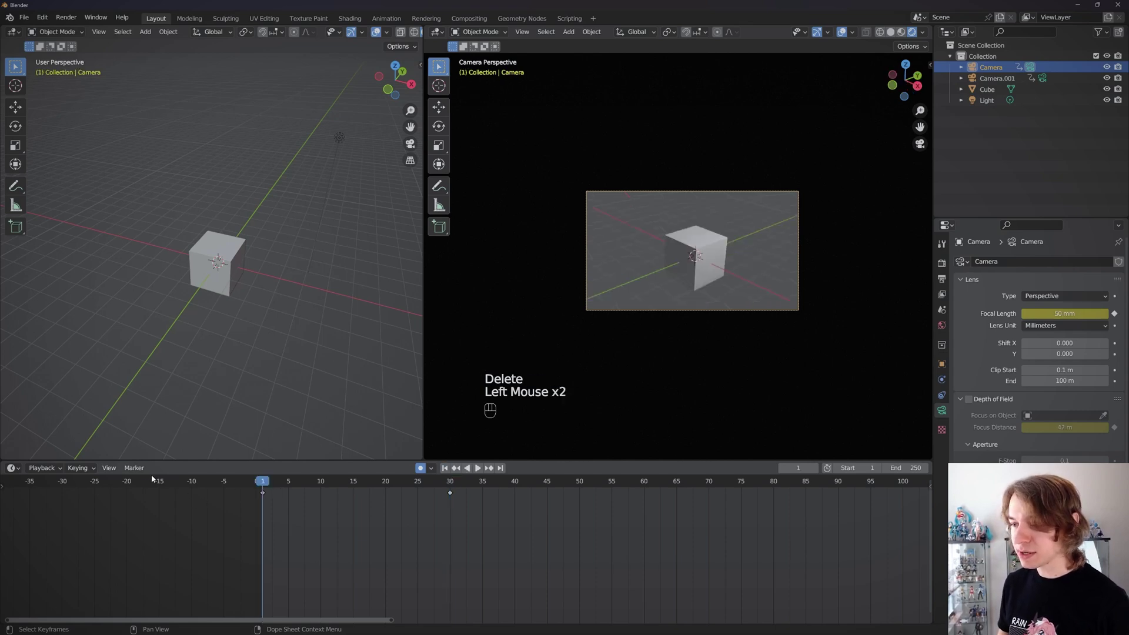
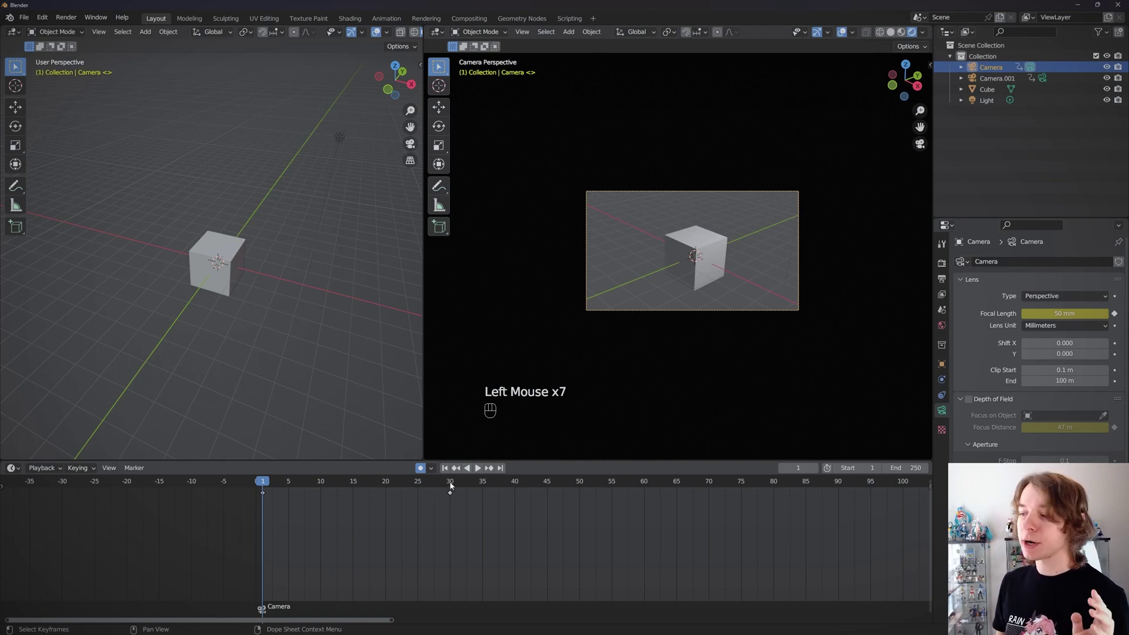
# At frame 31 bind Camera.001 to a marker and start fly navigation to reframe its view
pyautogui.click(452, 486)
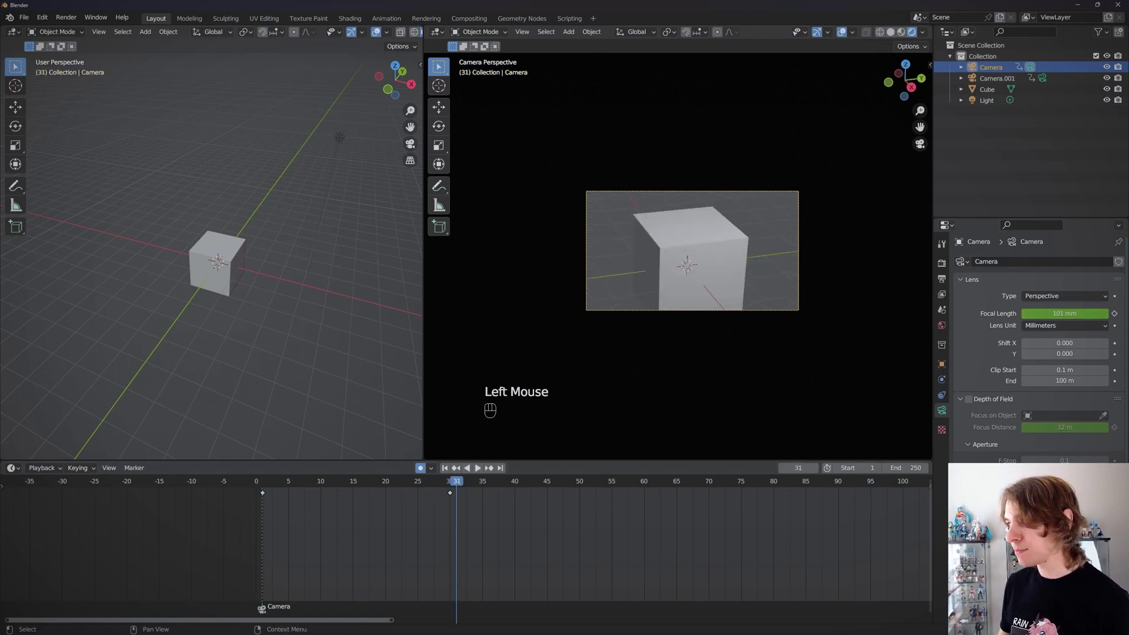
pyautogui.click(1009, 82)
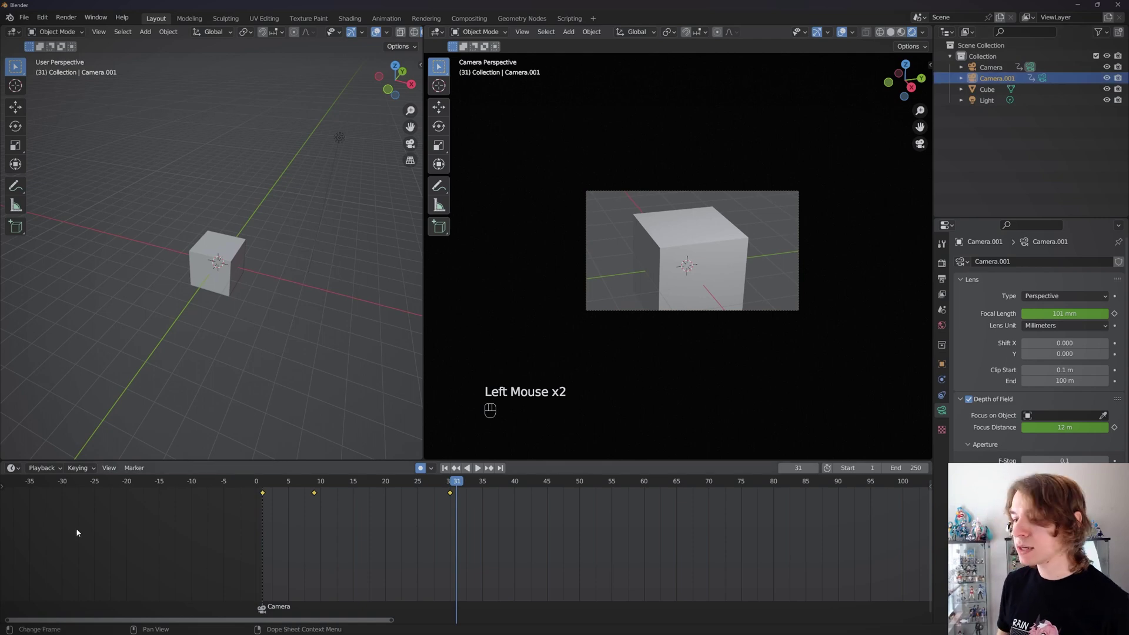
pyautogui.moveTo(141, 470); pyautogui.dragTo(198, 577)
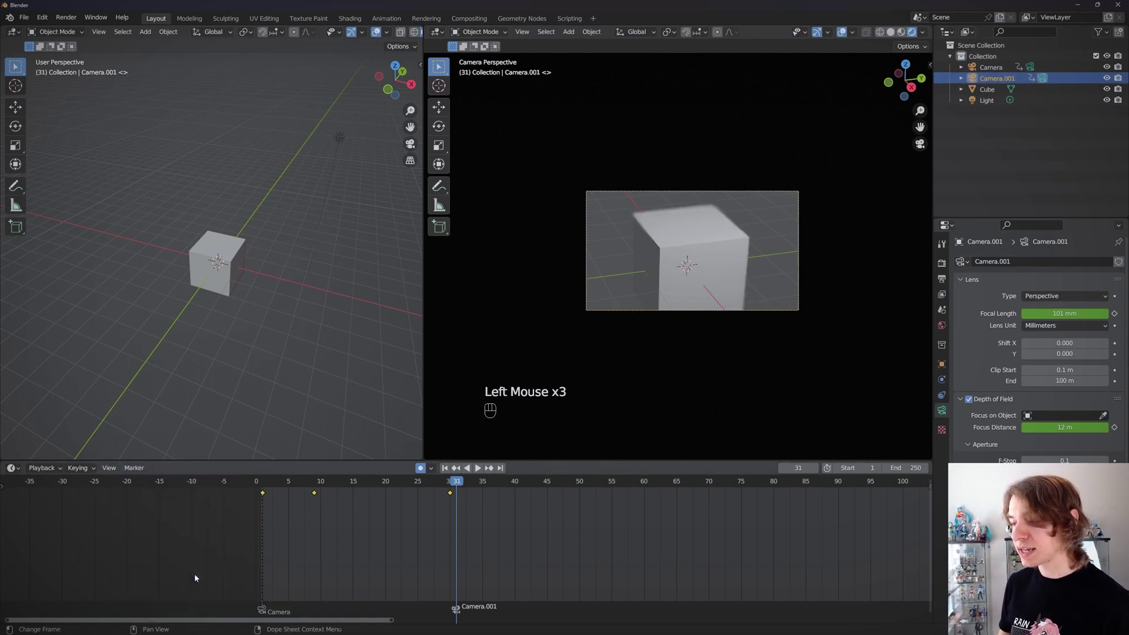
pyautogui.press('shift+`')
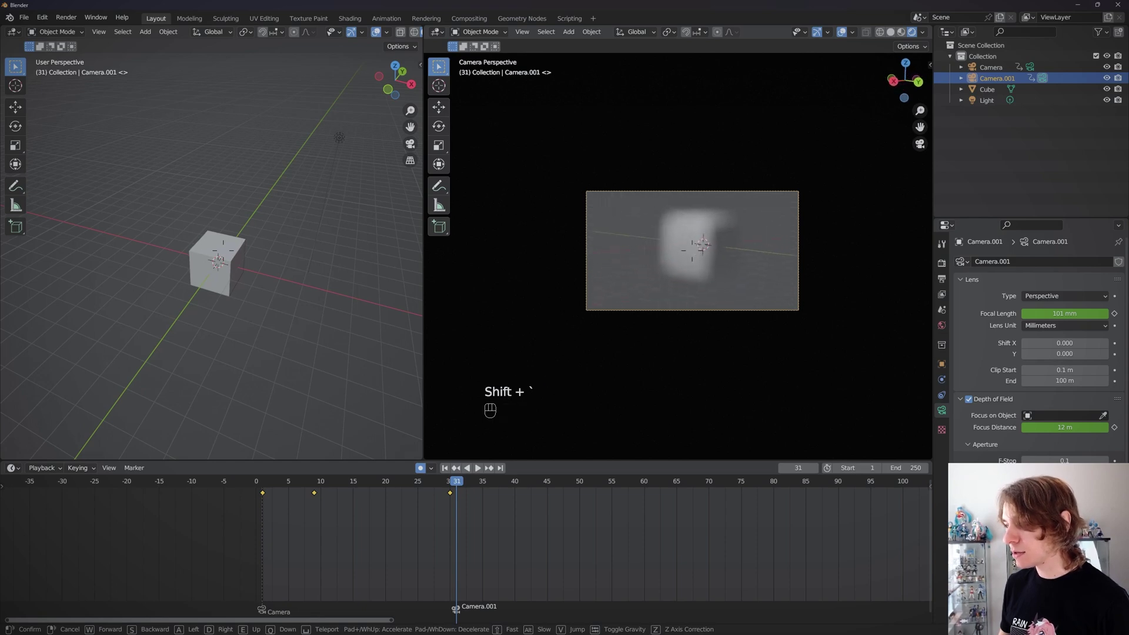
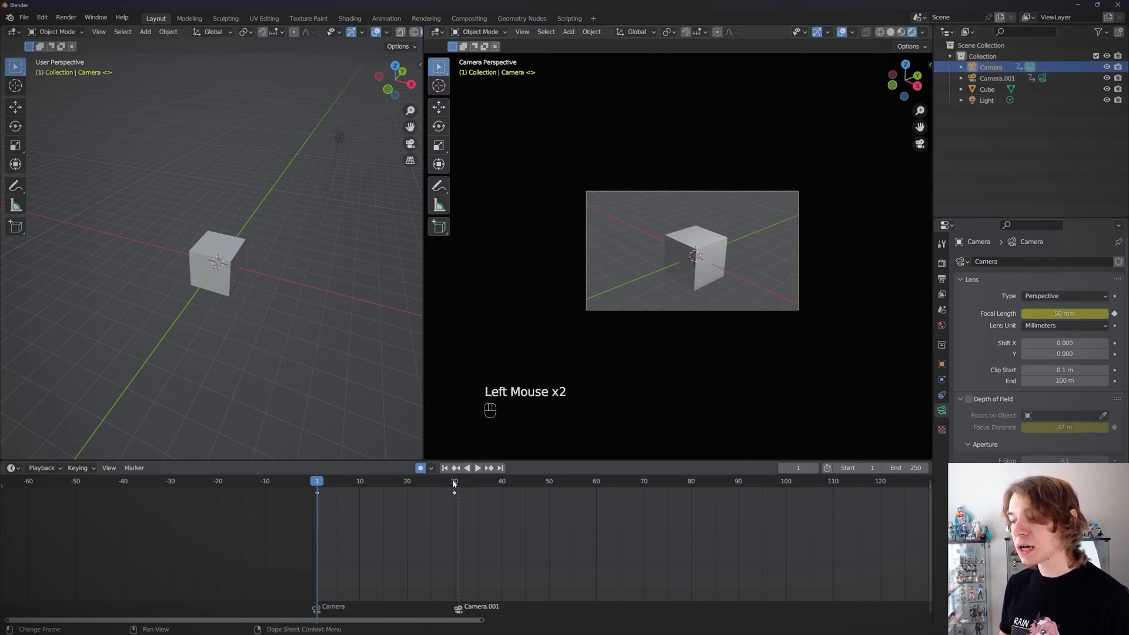
pyautogui.click(457, 483)
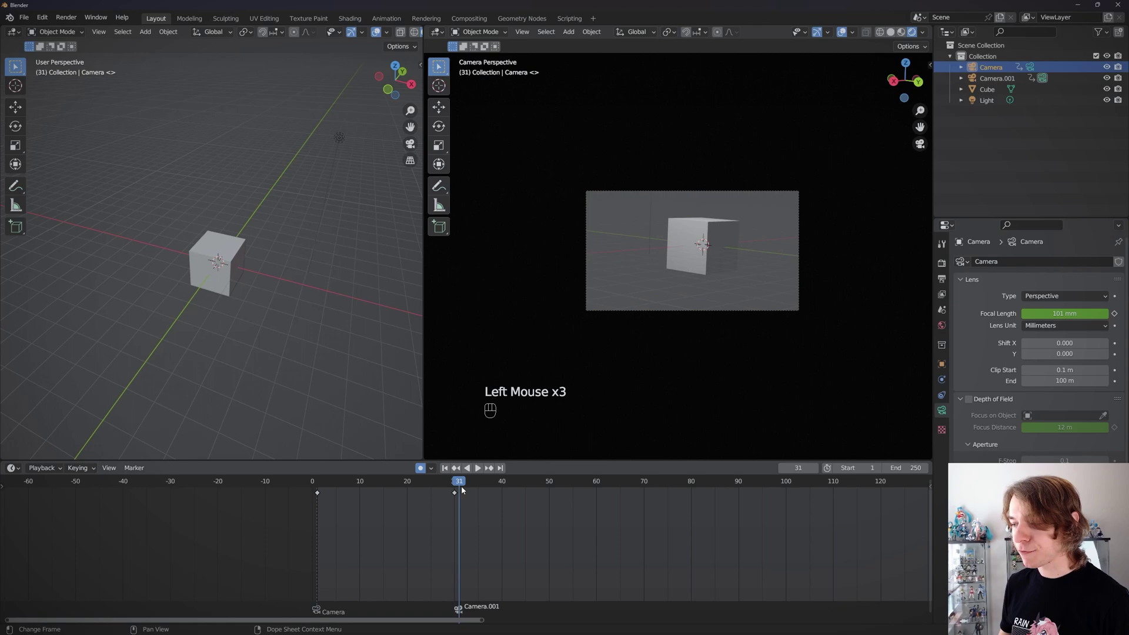
pyautogui.moveTo(449, 485); pyautogui.dragTo(405, 489)
pyautogui.click(448, 474)
pyautogui.press('space')
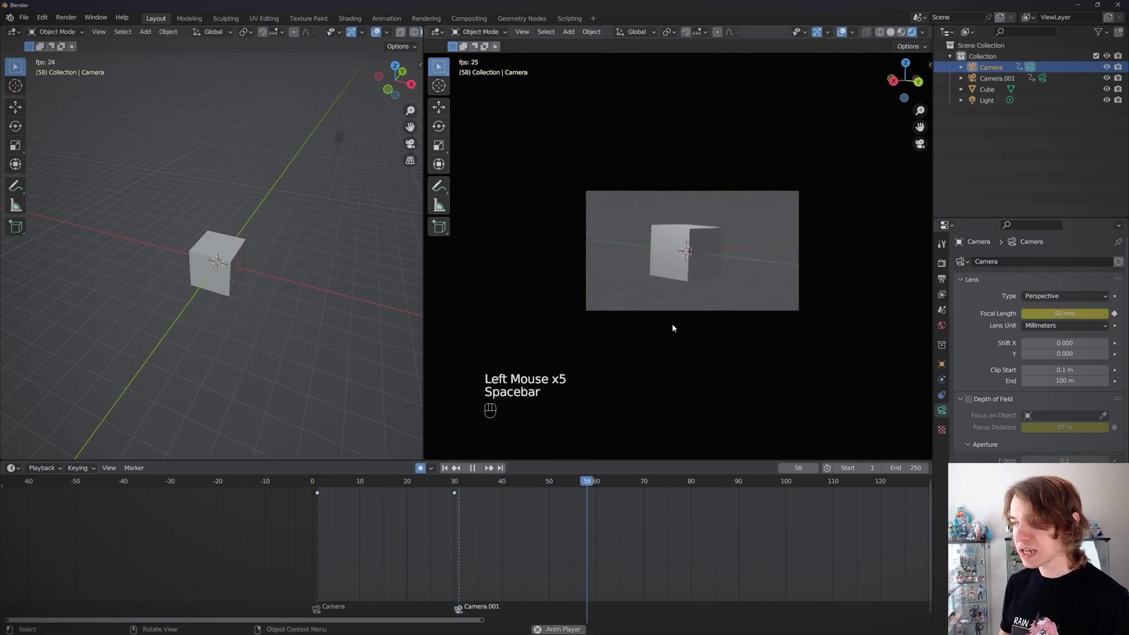
pyautogui.press('space')
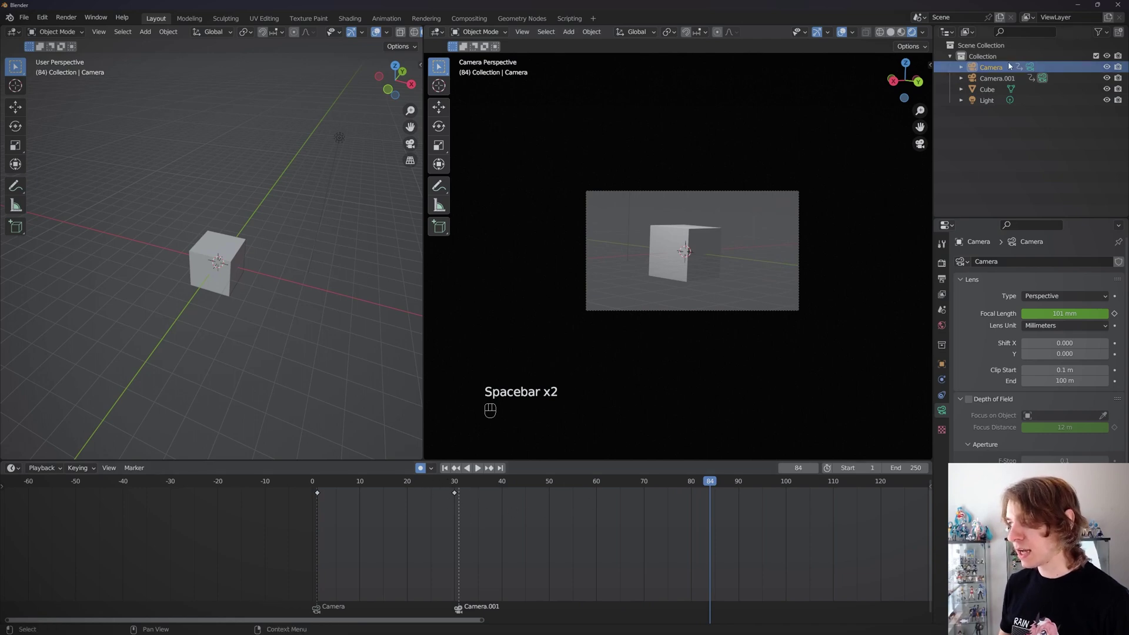
pyautogui.click(476, 481)
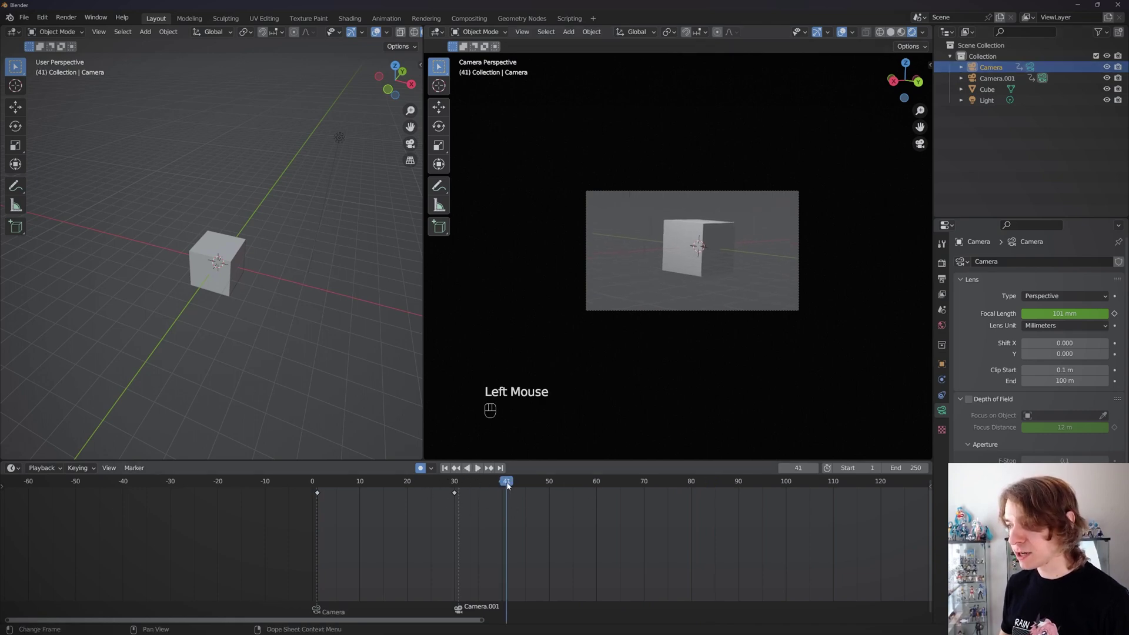
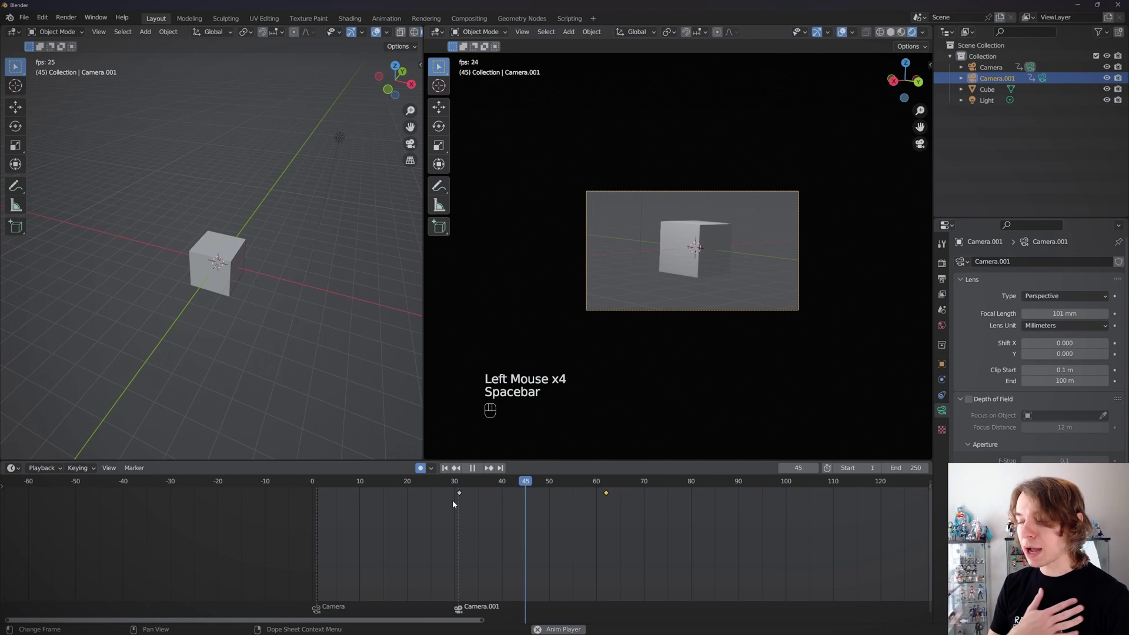
pyautogui.press('space')
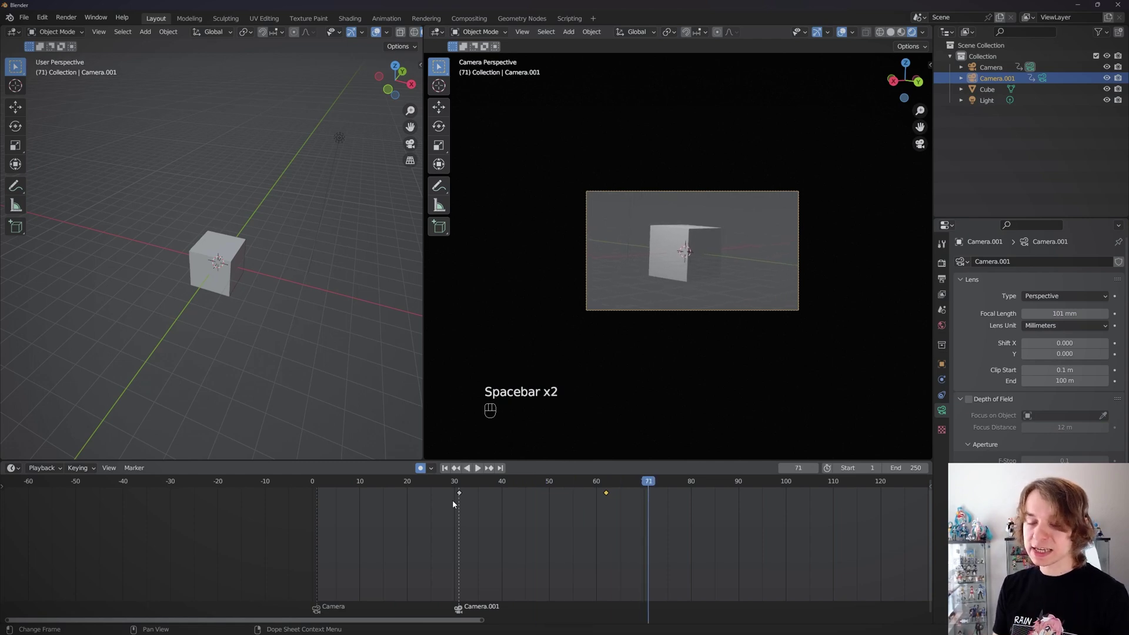